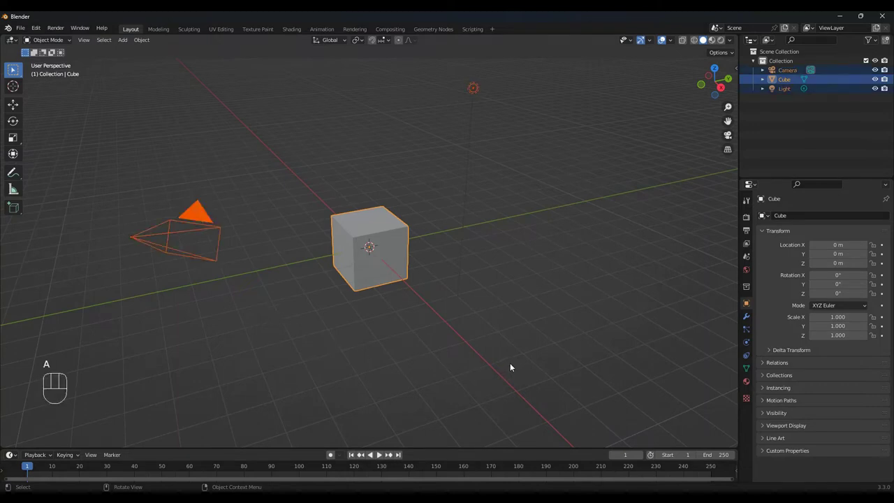
# Delete the default cube, camera and light, then add a plane at the scene centre.
pyautogui.press('x')
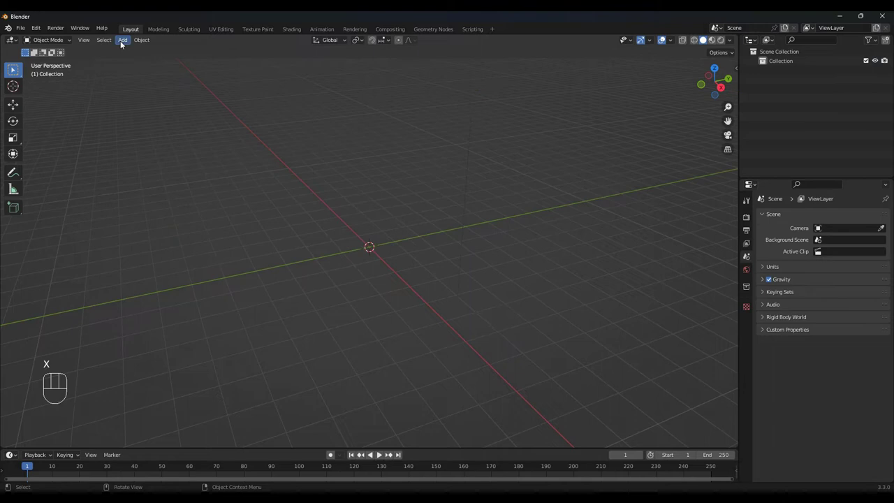
pyautogui.moveTo(124, 43); pyautogui.dragTo(222, 51)
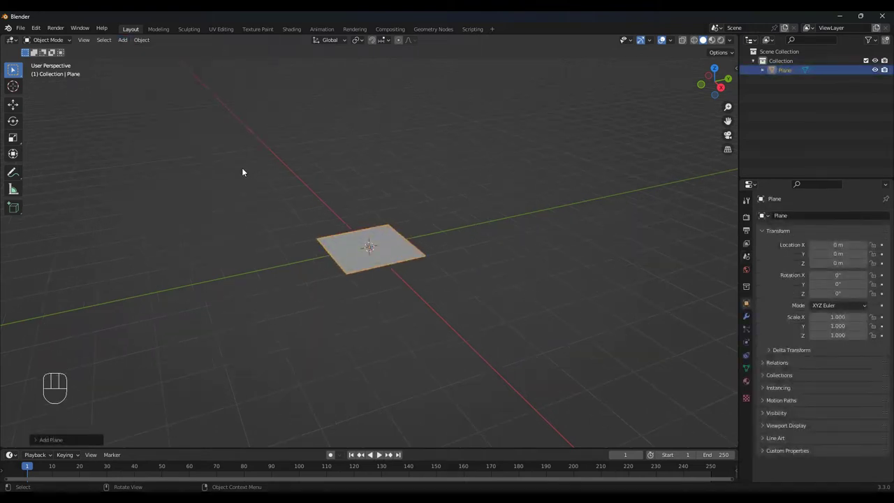
# From top view, scale the plane to about 2.712 along Y and 0.644 along X.
pyautogui.press('KP_7')
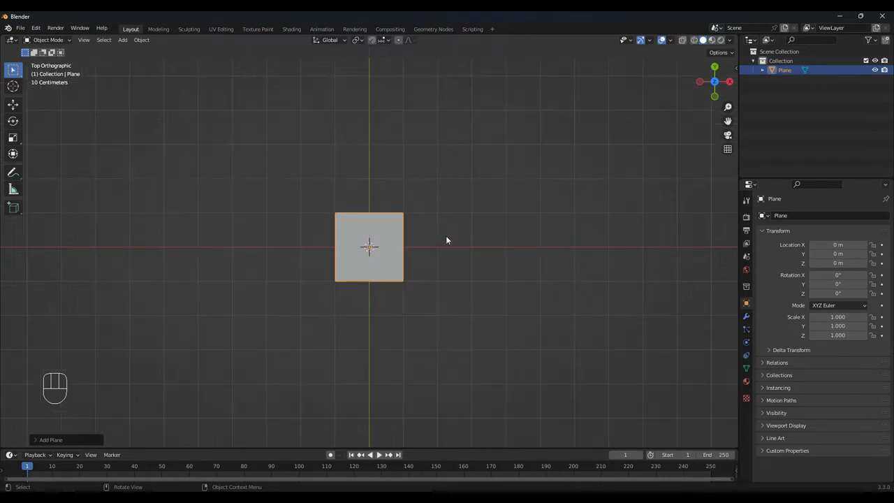
pyautogui.press('s')
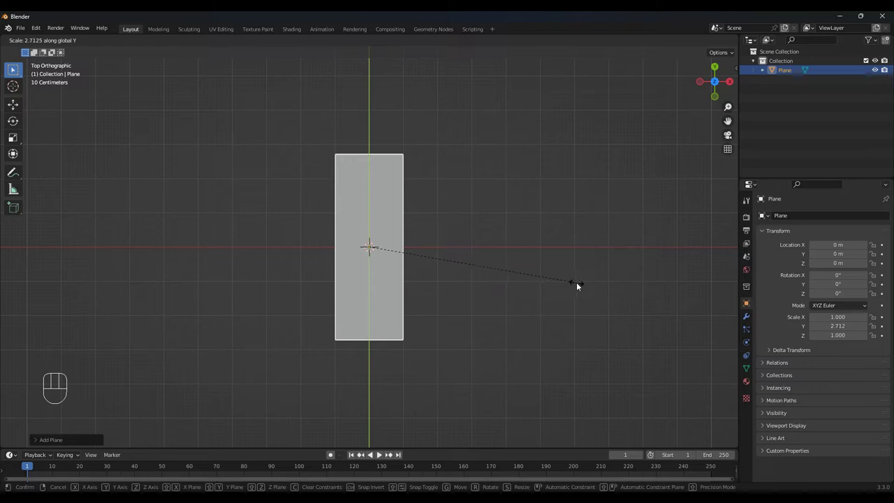
pyautogui.press('s')
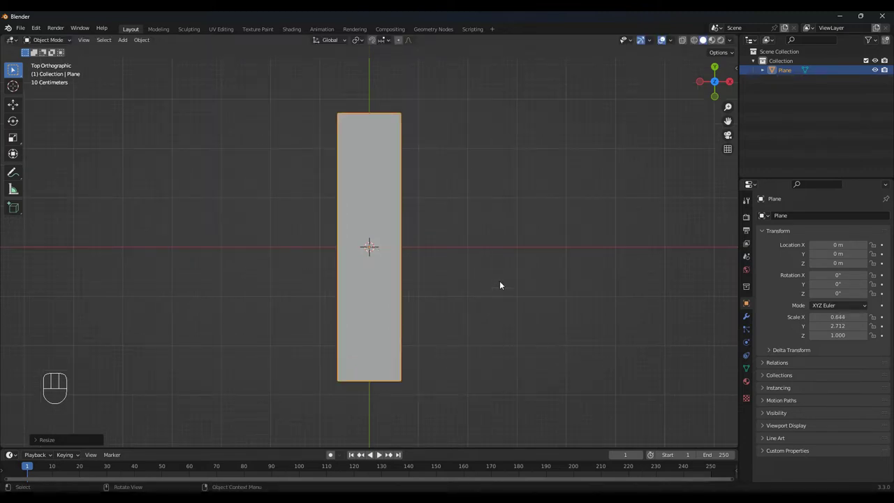
# In Edit Mode add loop cuts across the rectangle and taper both ends into pointed tips.
pyautogui.press('Tab')
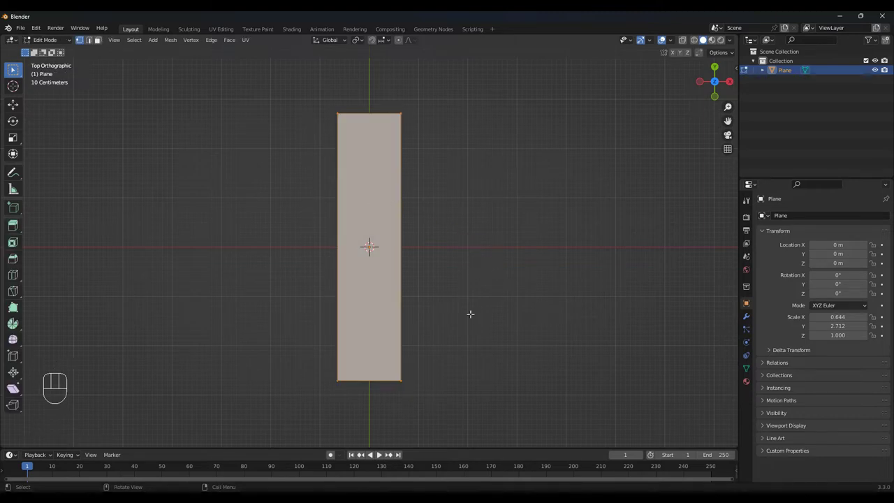
pyautogui.press('ctrl+r')
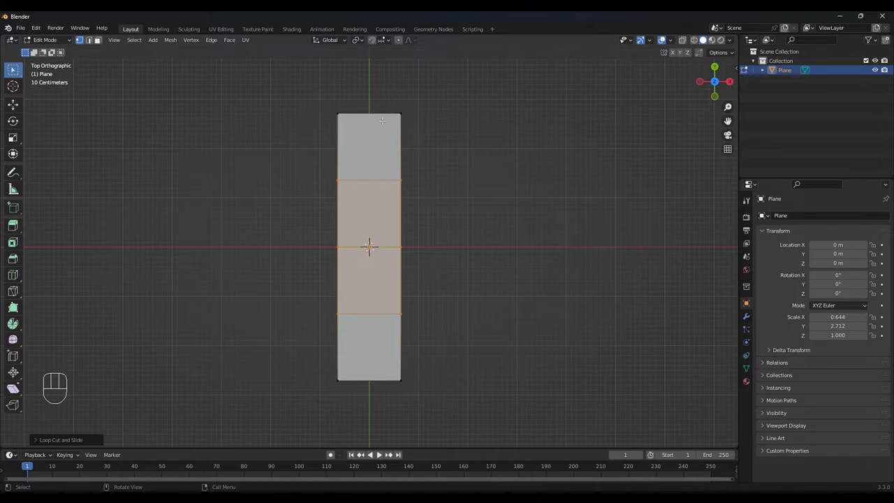
pyautogui.press('ctrl+r')
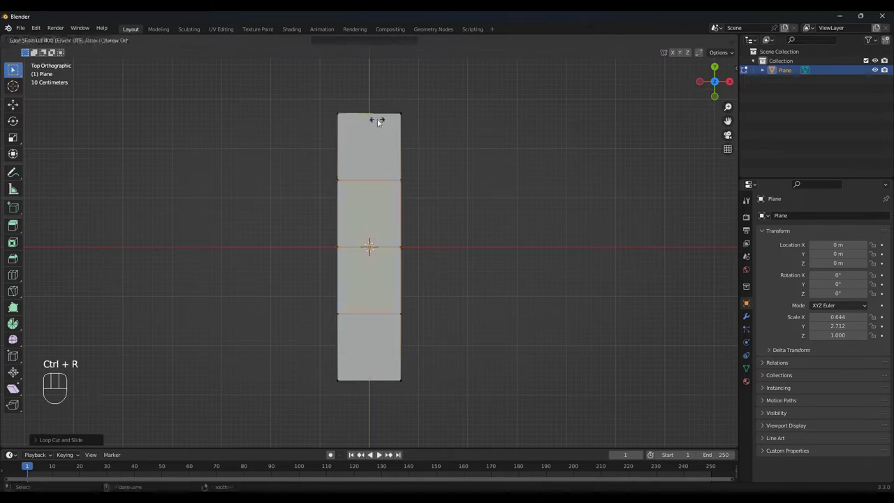
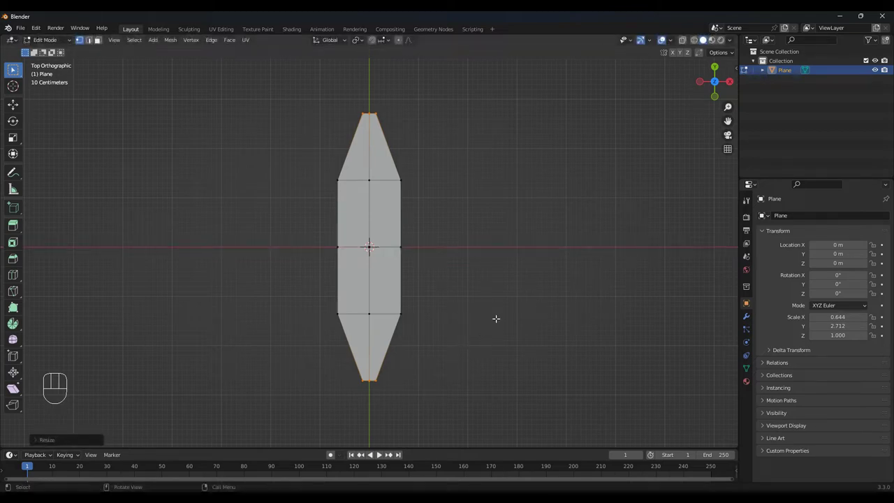
pyautogui.press('Tab')
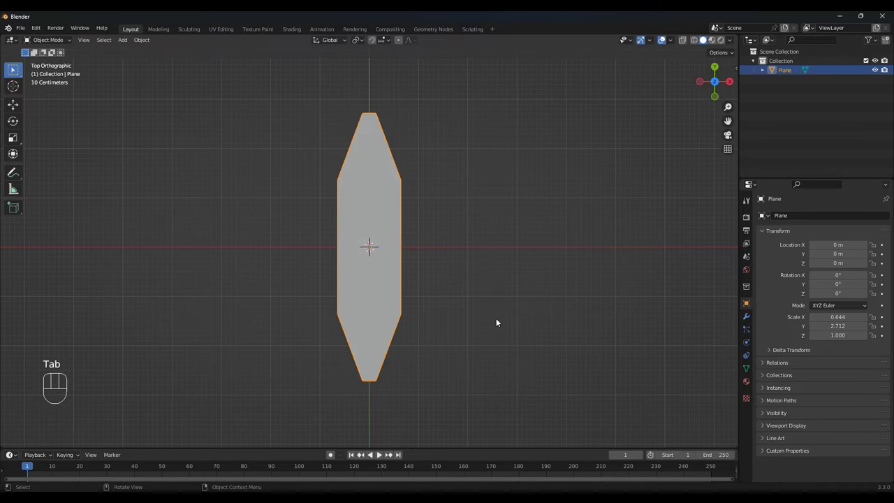
# Add a Subdivision Surface modifier with viewport and render levels 4, viewing the petal in perspective.
pyautogui.press('ctrl+2')
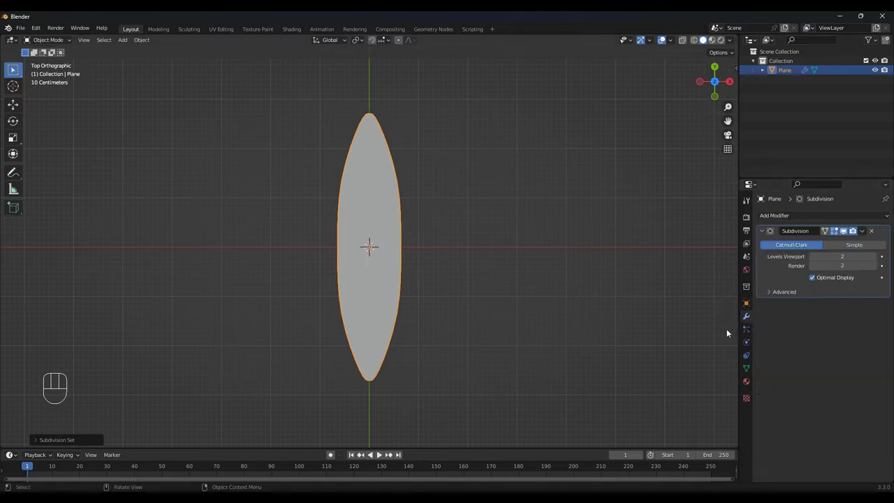
pyautogui.click(877, 268)
pyautogui.doubleClick(878, 260)
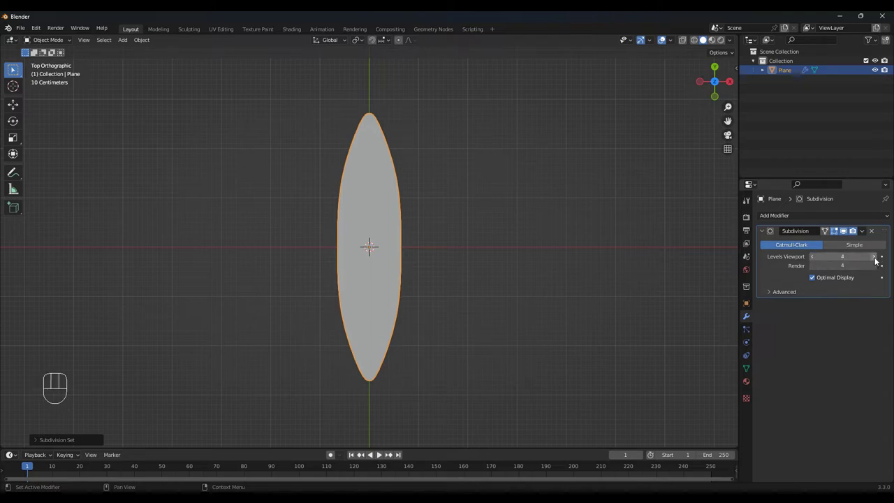
pyautogui.moveTo(525, 357); pyautogui.dragTo(501, 277)
pyautogui.moveTo(461, 329); pyautogui.dragTo(532, 329)
pyautogui.moveTo(531, 335); pyautogui.dragTo(524, 328)
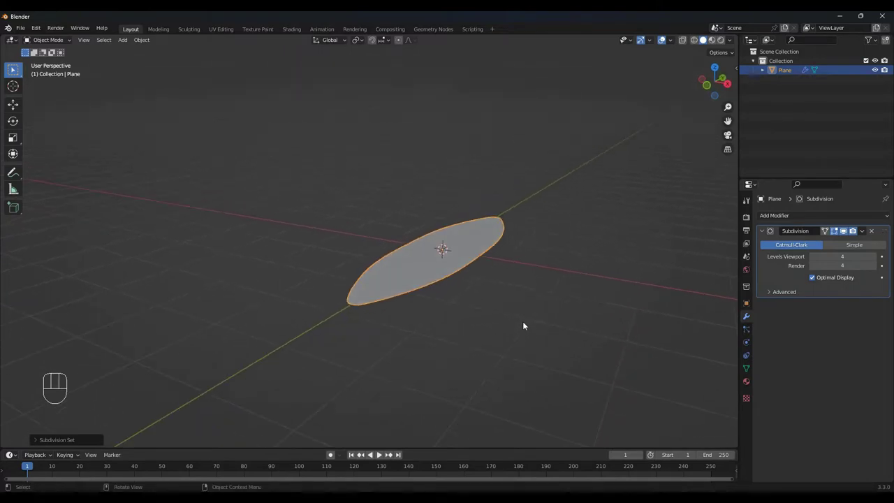
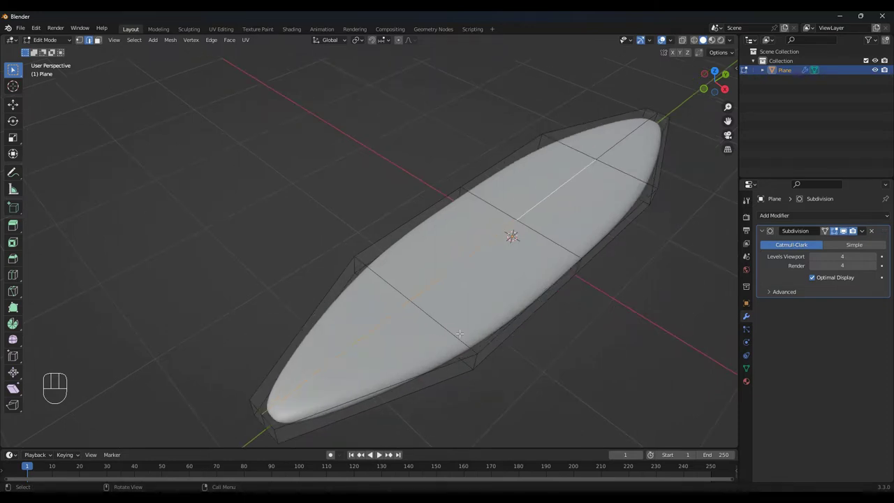
# Bevel the centre edge, raise it along Z, and slide a vertex to refine the tip taper.
pyautogui.press('ctrl+b')
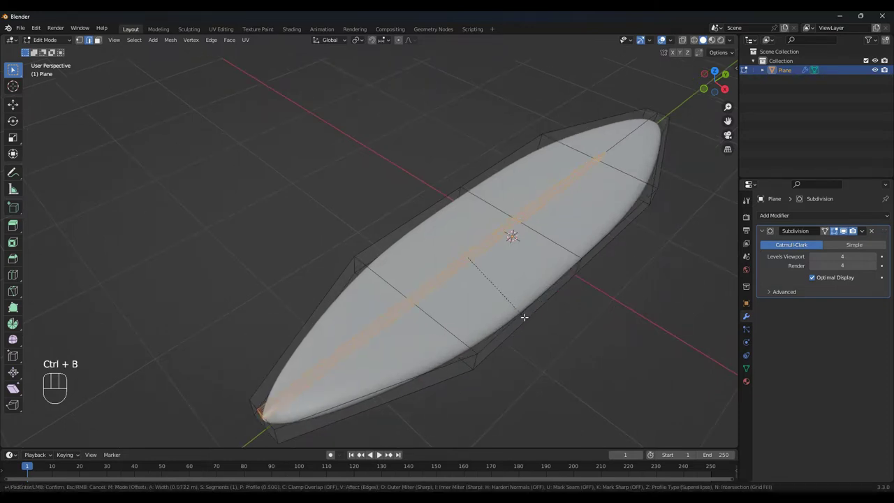
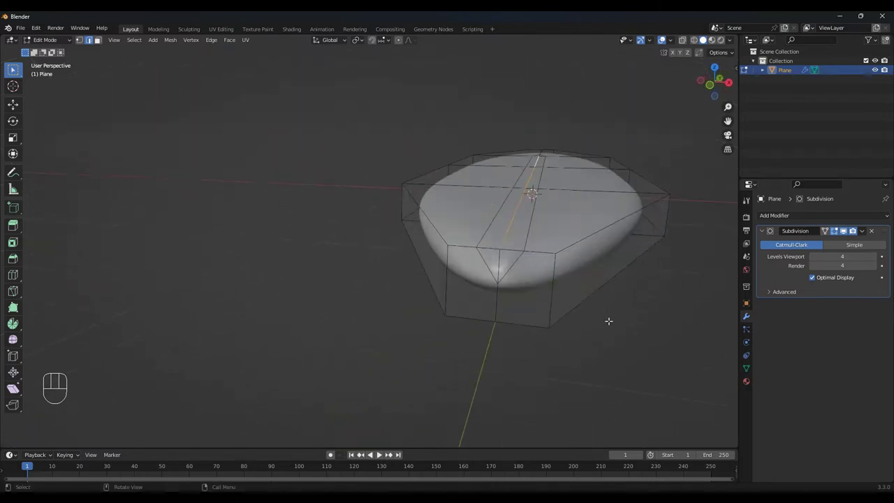
pyautogui.press('g')
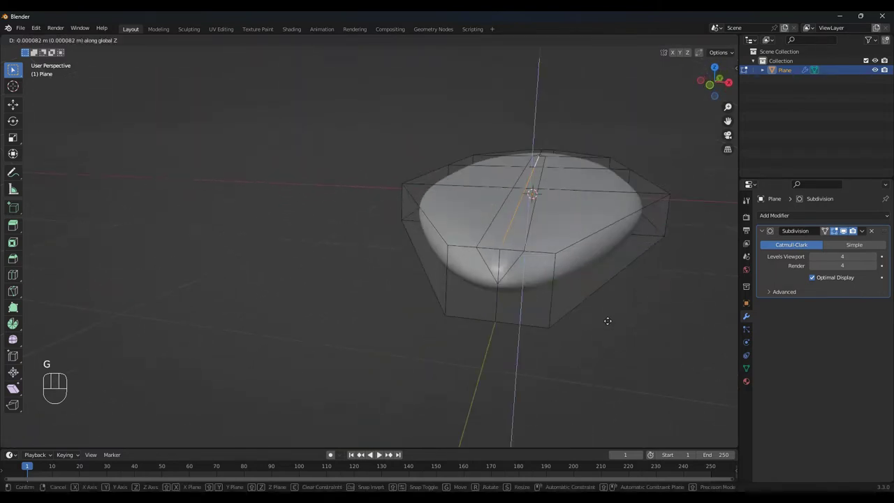
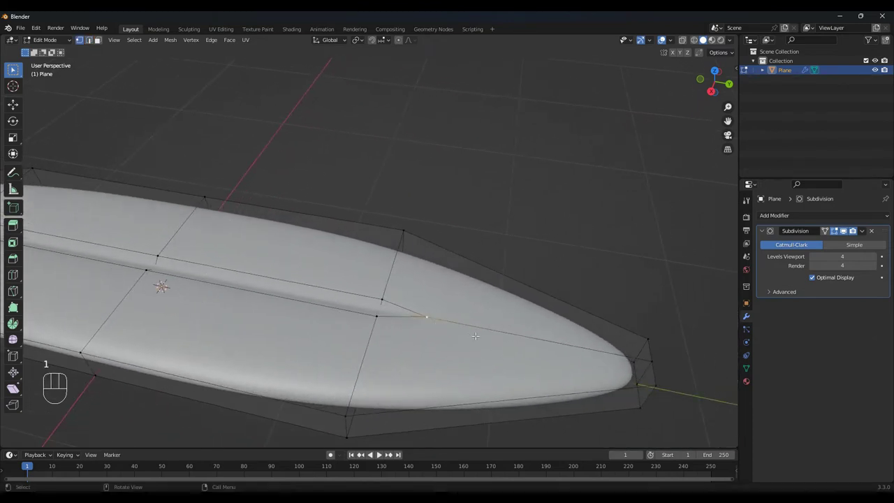
pyautogui.press('g')
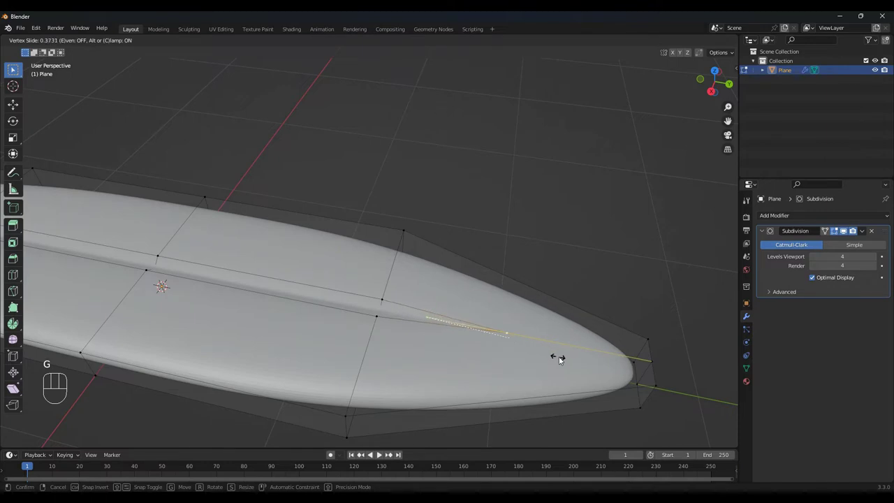
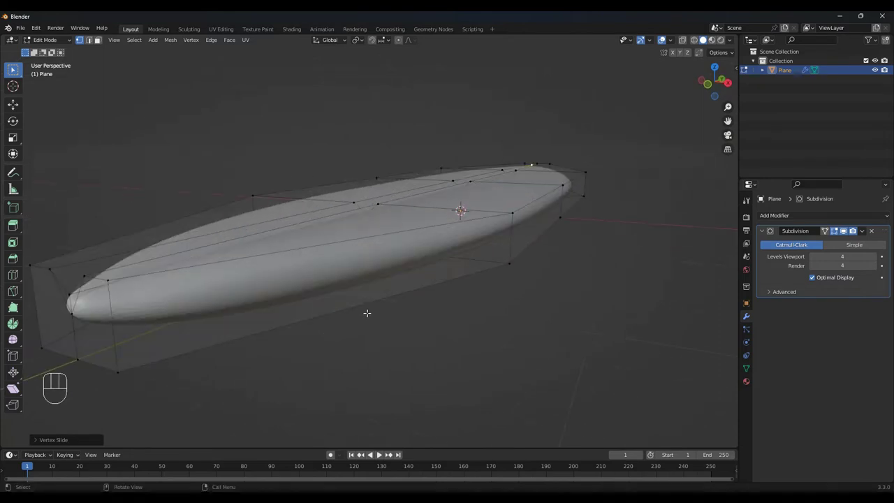
pyautogui.press('Tab')
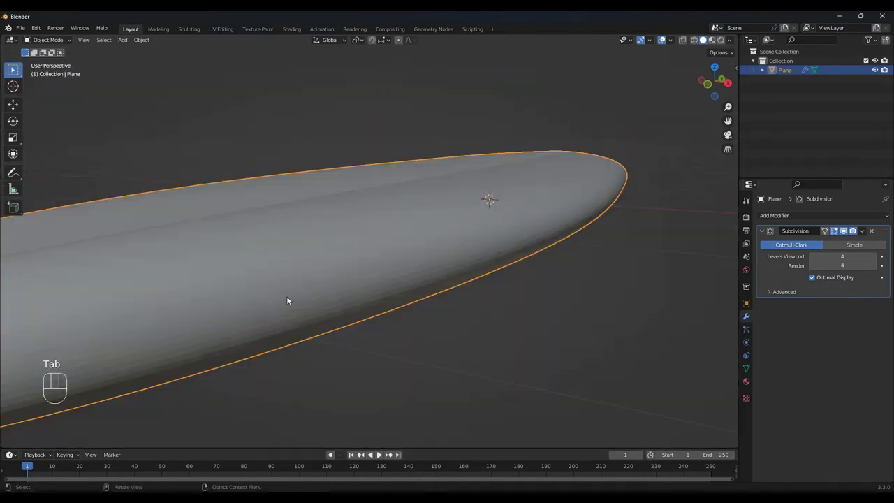
# Shade the petal smooth and enable Auto Smooth at 30° under Normals.
pyautogui.moveTo(268, 264); pyautogui.dragTo(230, 264)
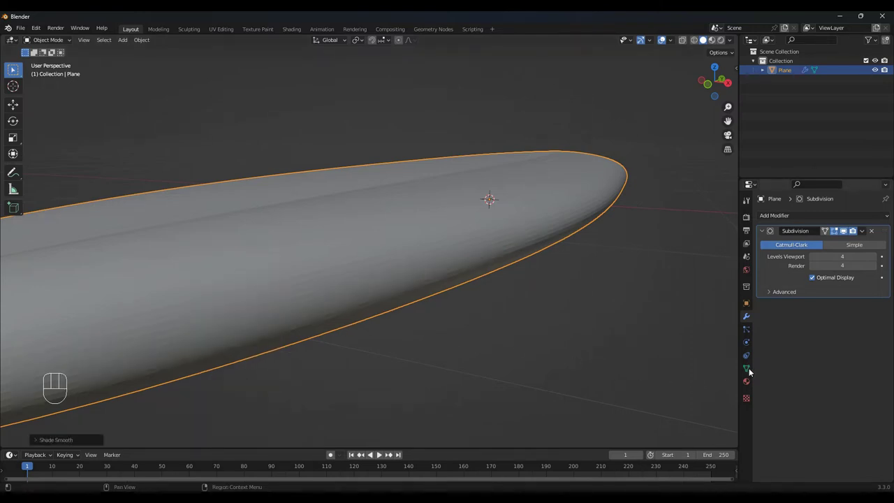
pyautogui.click(751, 370)
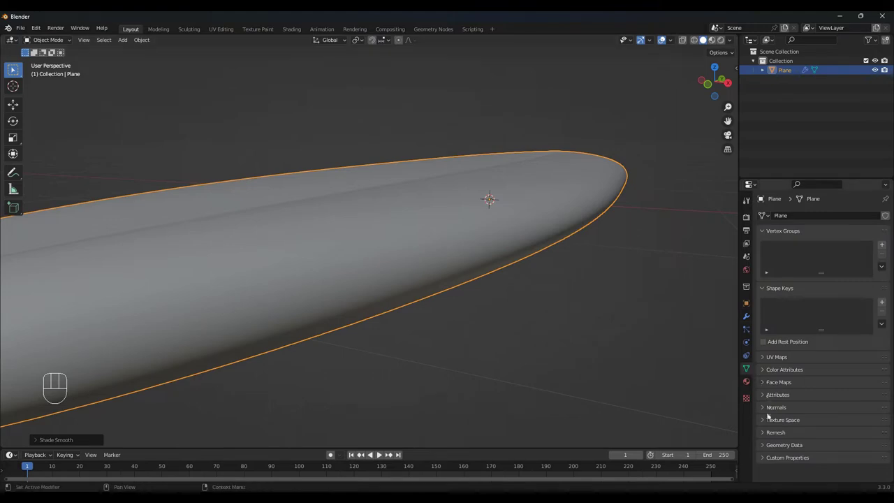
pyautogui.click(768, 412)
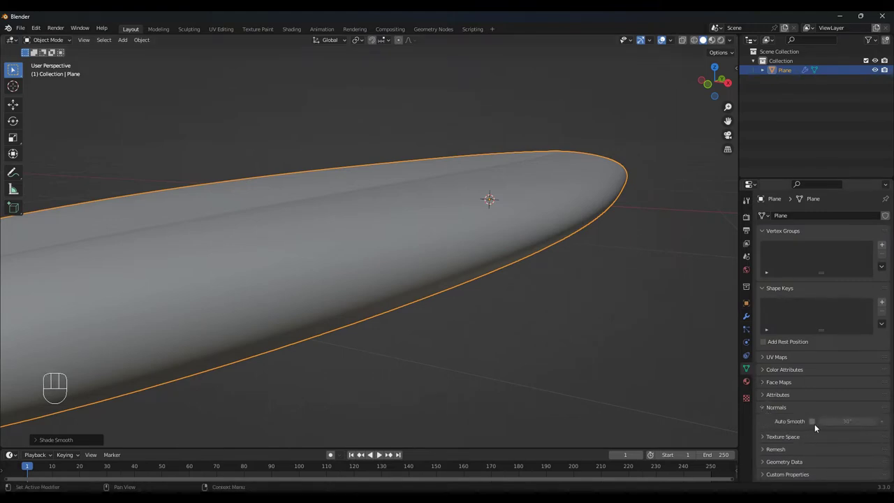
pyautogui.click(816, 423)
pyautogui.moveTo(396, 307); pyautogui.dragTo(408, 306)
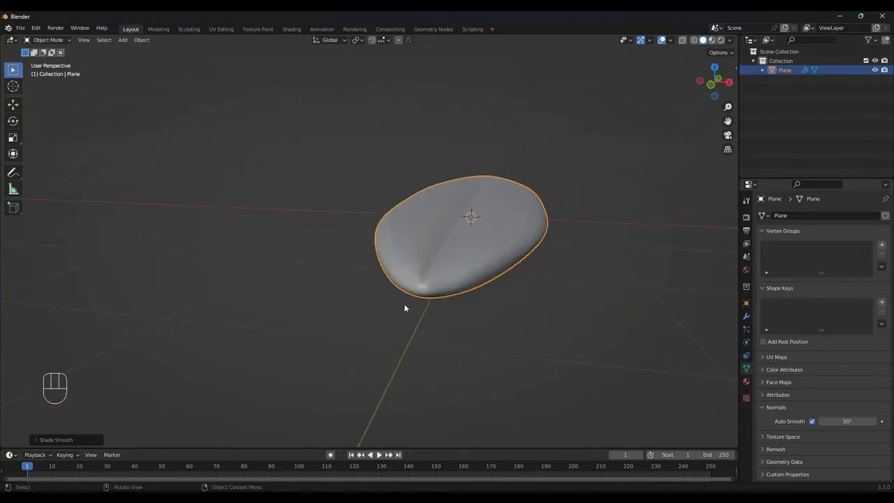
# Move the whole petal mesh along Y so its tip sits on the origin, then view it from the side.
pyautogui.press('Tab')
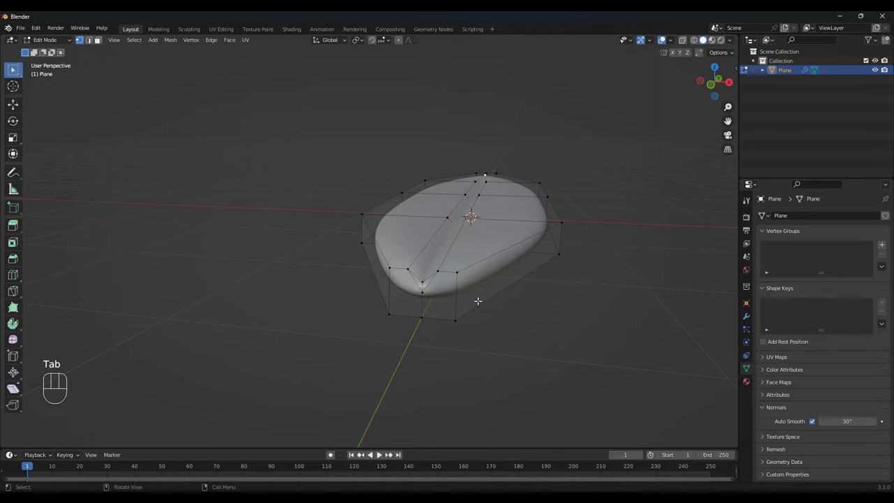
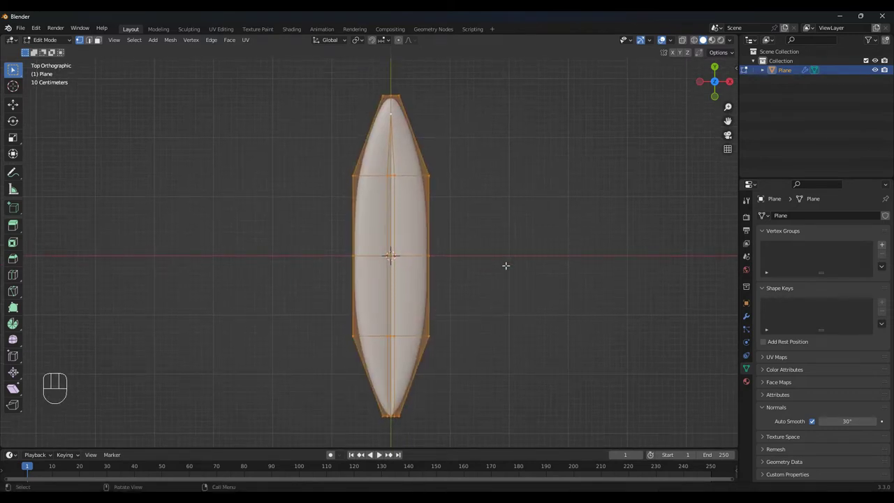
pyautogui.press('g')
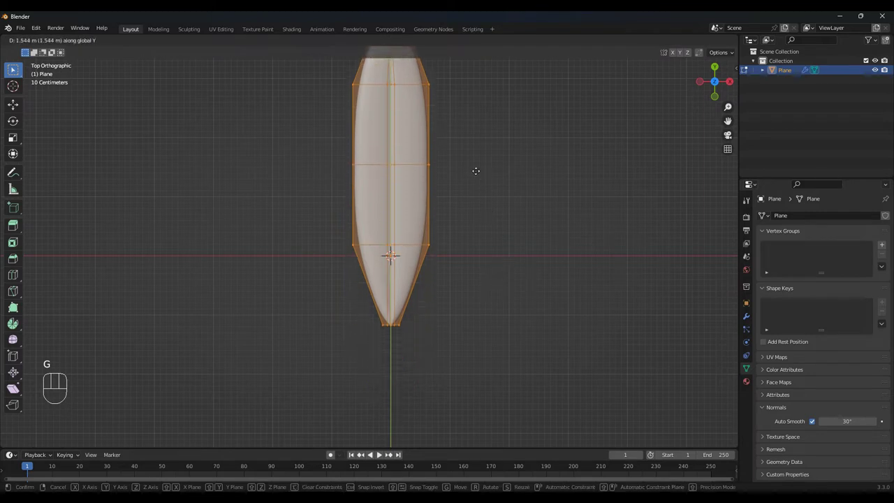
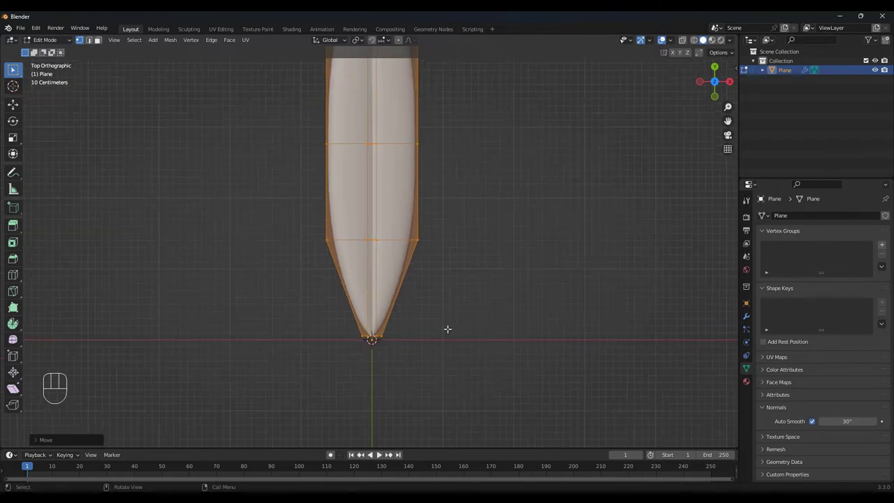
pyautogui.press('Tab')
pyautogui.press('KP_3')
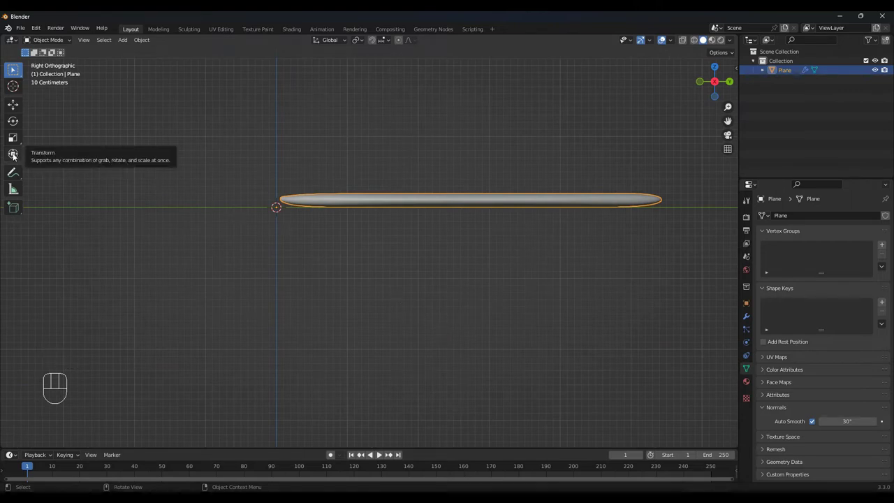
# With the Transform tool, rotate the petal around X so it tilts upward from its tip.
pyautogui.click(16, 156)
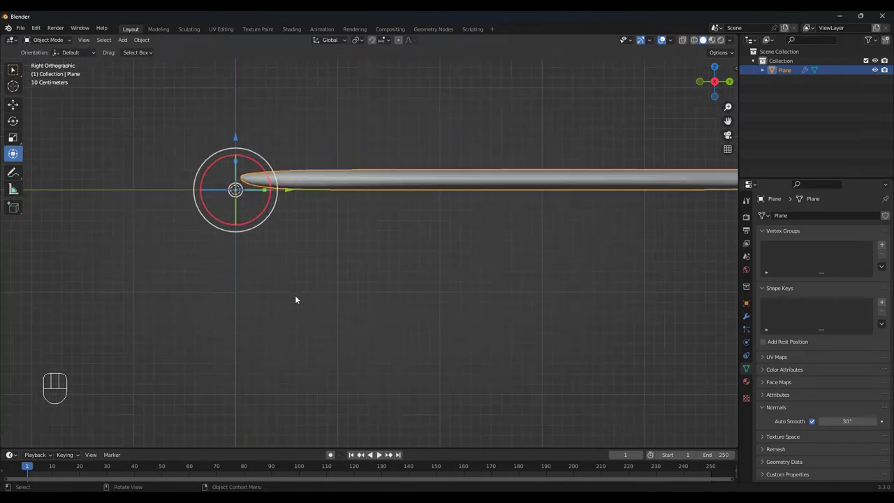
pyautogui.moveTo(361, 268); pyautogui.dragTo(368, 321)
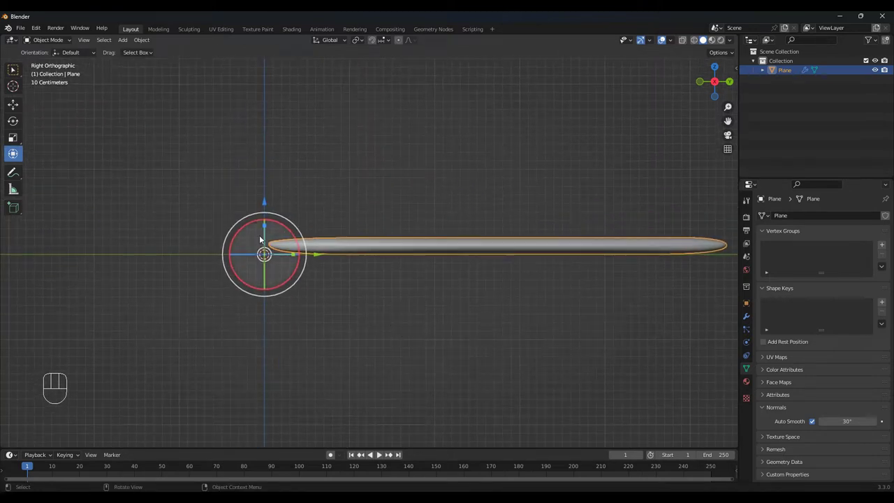
pyautogui.click(288, 229)
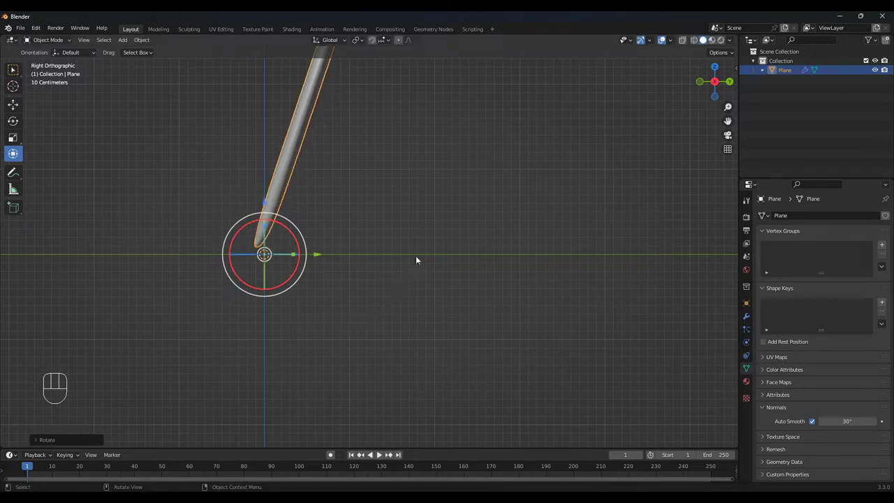
pyautogui.moveTo(408, 227); pyautogui.dragTo(401, 298)
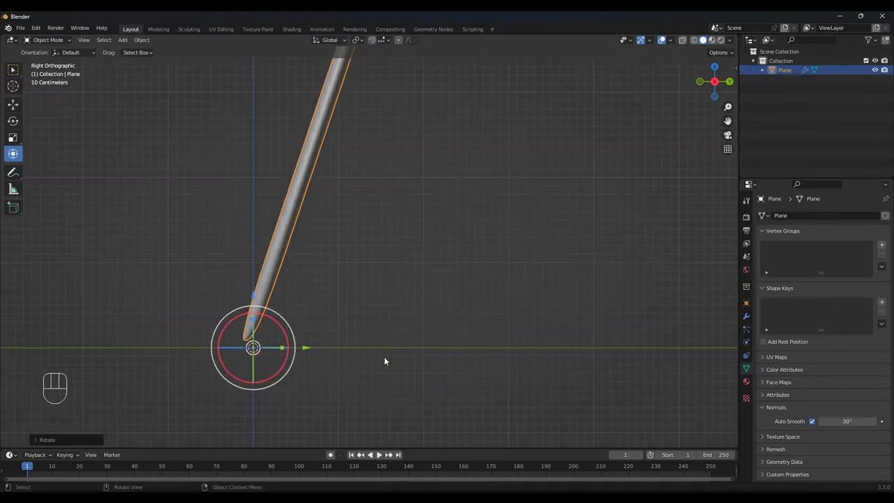
pyautogui.moveTo(417, 352); pyautogui.dragTo(498, 335)
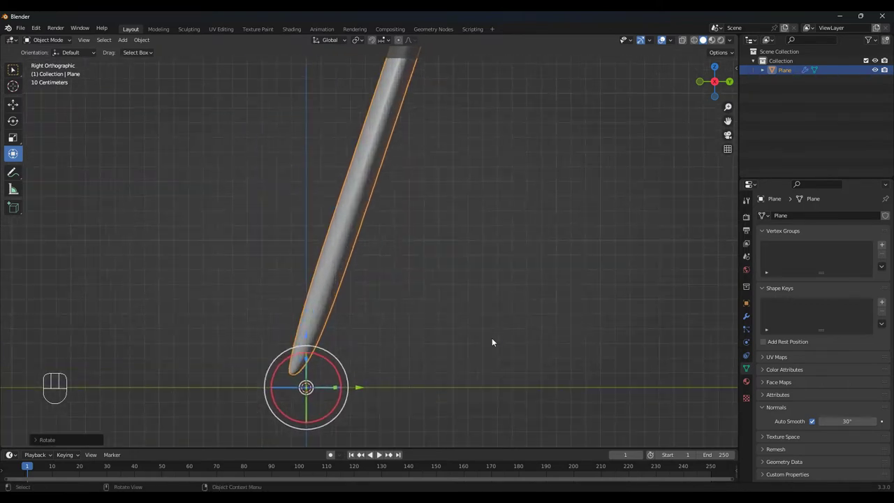
pyautogui.moveTo(442, 375); pyautogui.dragTo(475, 323)
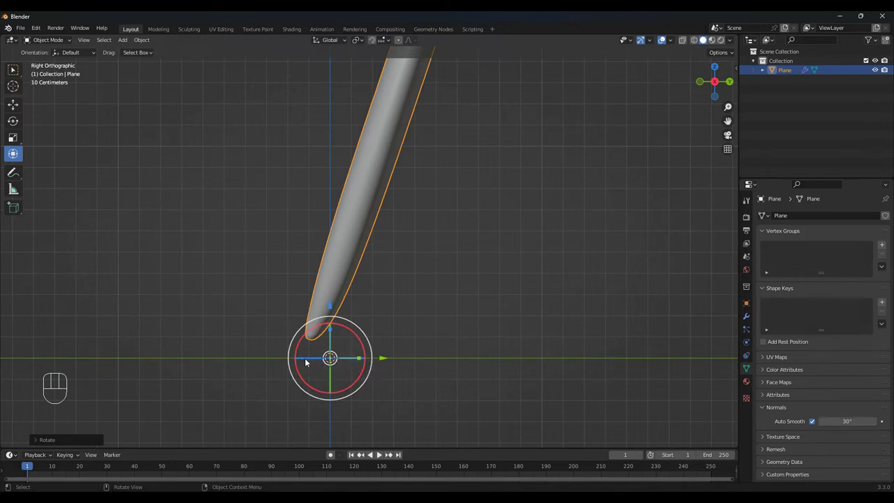
# In Edit Mode nudge the vertices along Y to place the tip back on the origin.
pyautogui.press('Tab')
pyautogui.press('g')
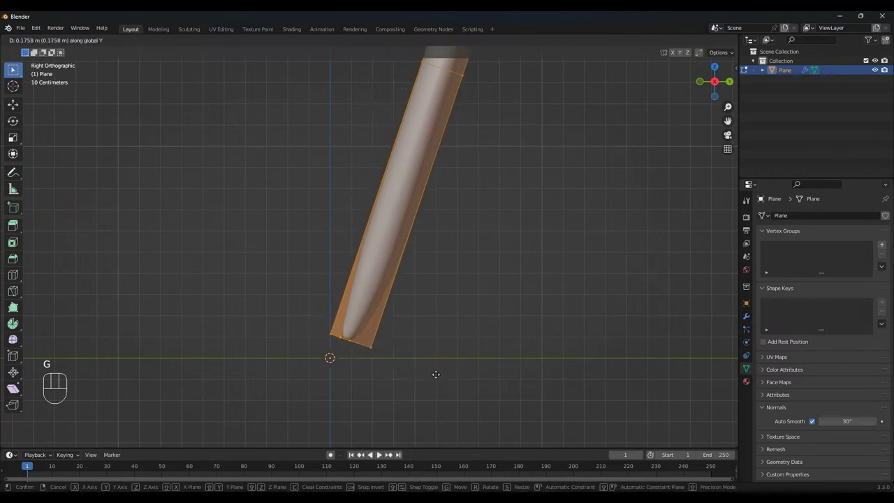
pyautogui.press('g')
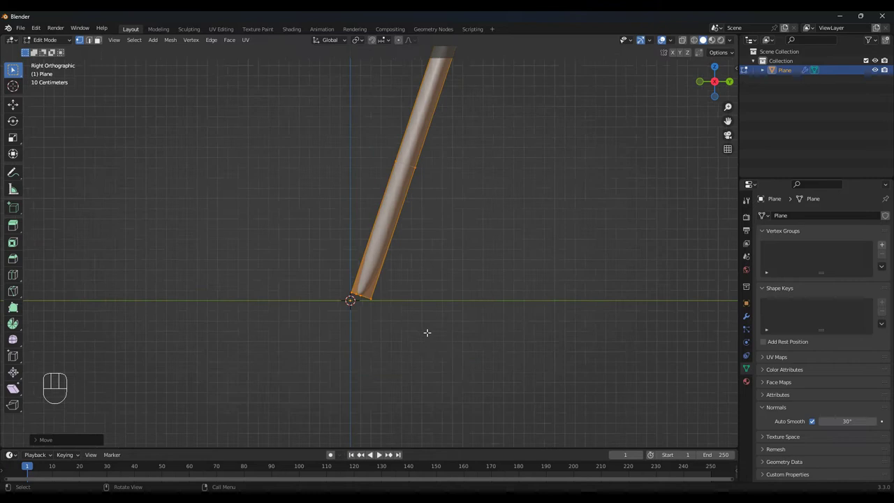
# Return to Object Mode and set the transform pivot point to the 3D cursor.
pyautogui.press('Tab')
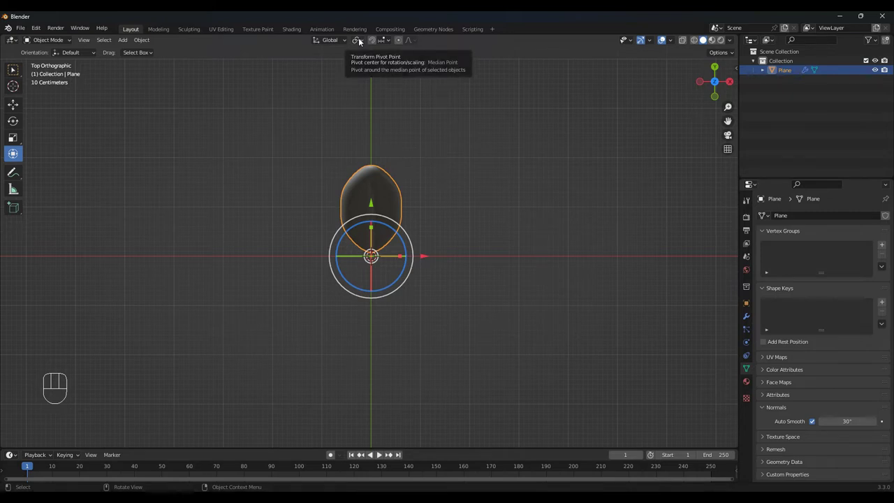
pyautogui.moveTo(361, 40); pyautogui.dragTo(376, 59)
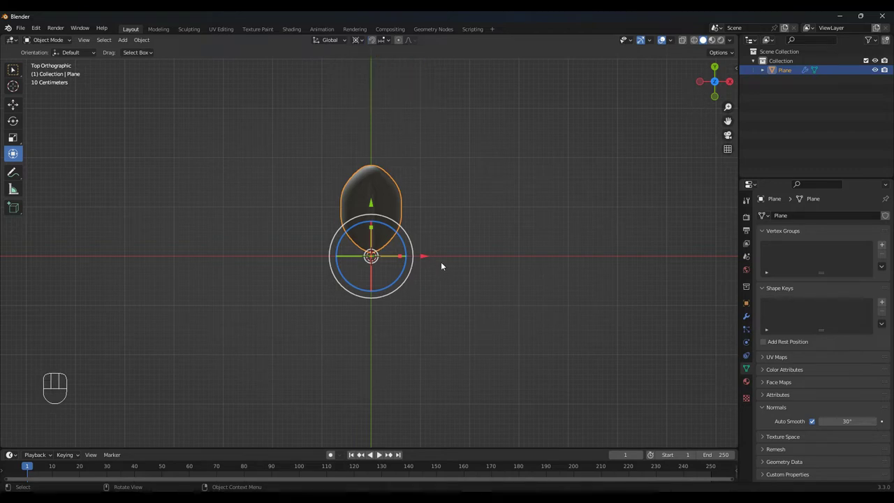
# Duplicate and rotate petals around the centre, tilting the newest copy outward in side view.
pyautogui.press('shift+d')
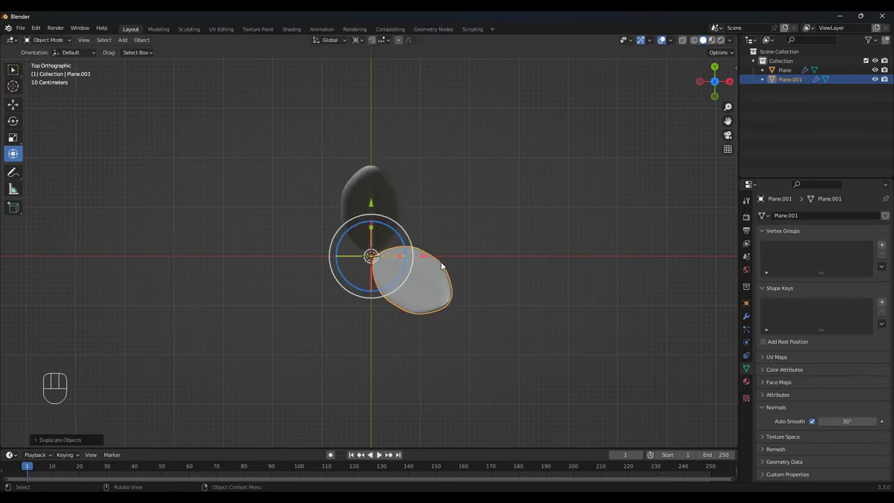
pyautogui.press('shift+r')
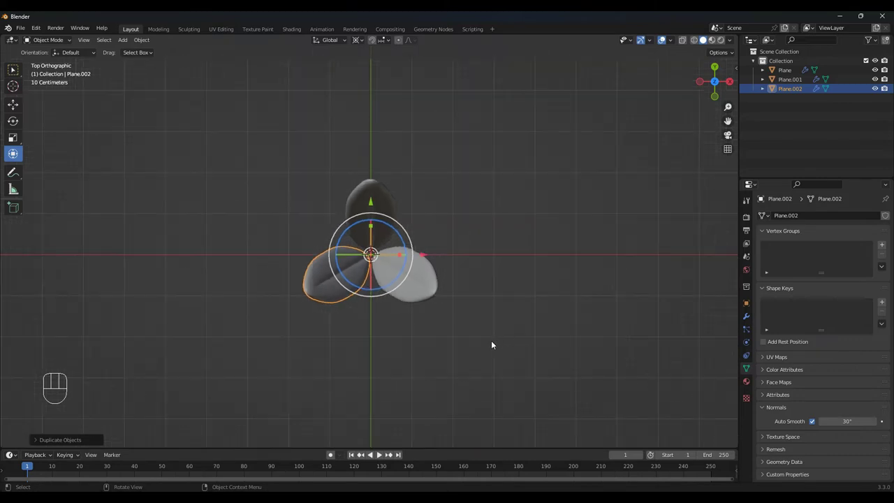
pyautogui.moveTo(494, 343); pyautogui.dragTo(485, 280)
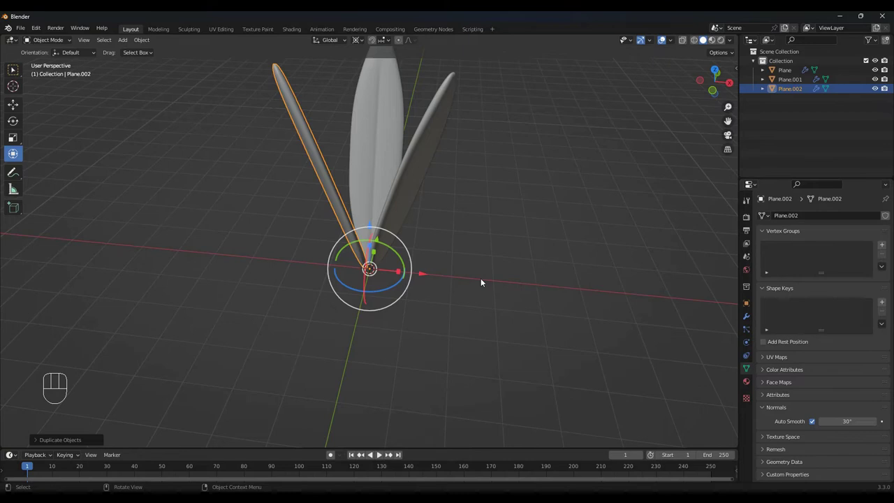
pyautogui.press('KP_7')
pyautogui.click(383, 199)
pyautogui.press('shift+d')
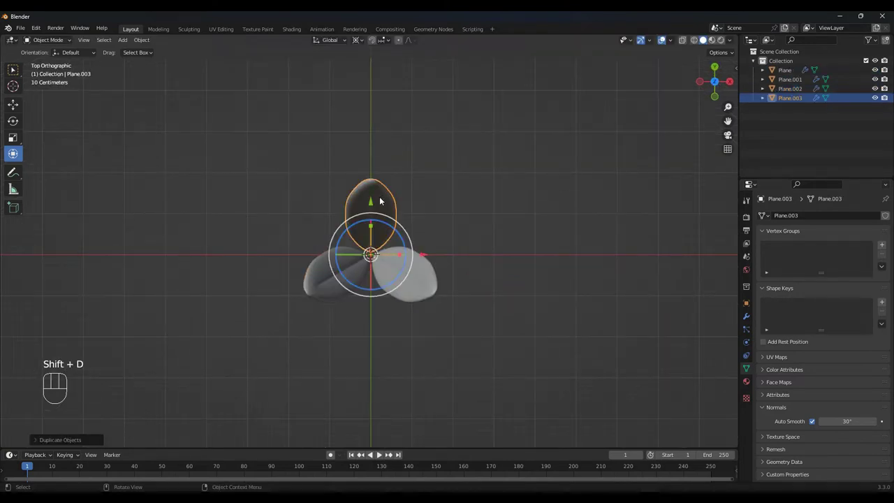
pyautogui.press('KP_3')
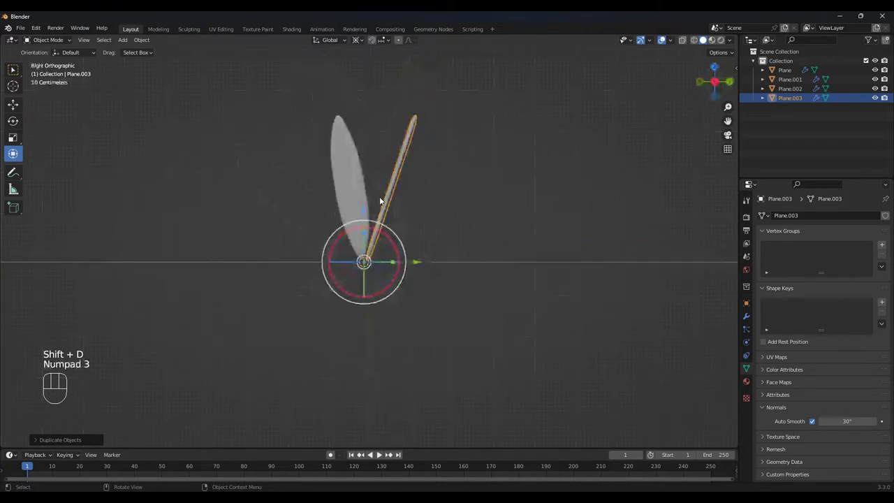
pyautogui.moveTo(396, 242); pyautogui.dragTo(403, 250)
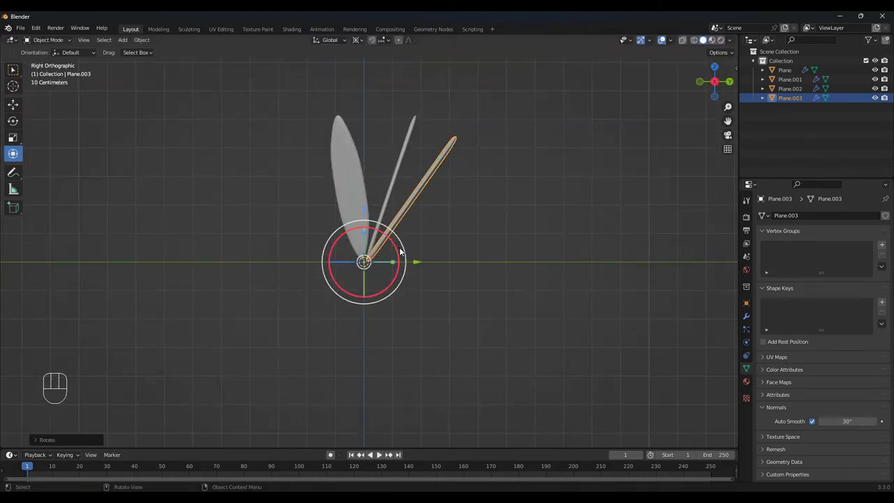
# Swing and shrink further duplicates to the upper right, downward and upper left, completing six petals.
pyautogui.press('KP_7')
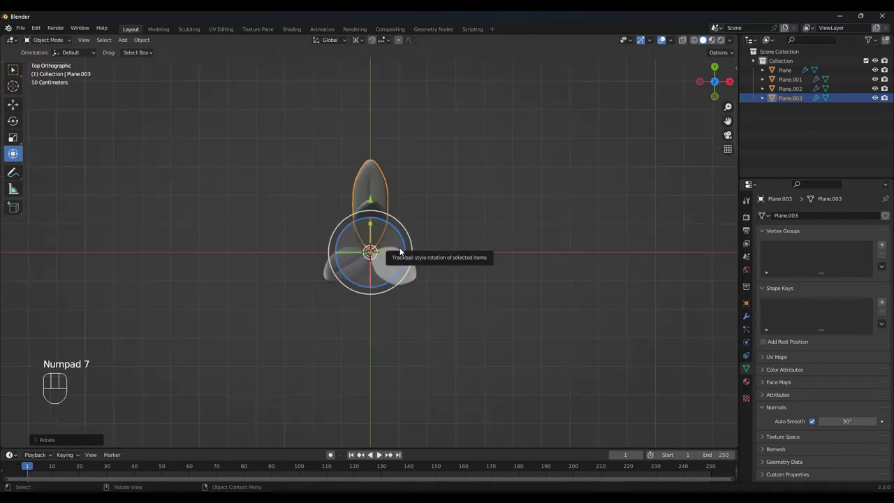
pyautogui.moveTo(406, 236); pyautogui.dragTo(433, 277)
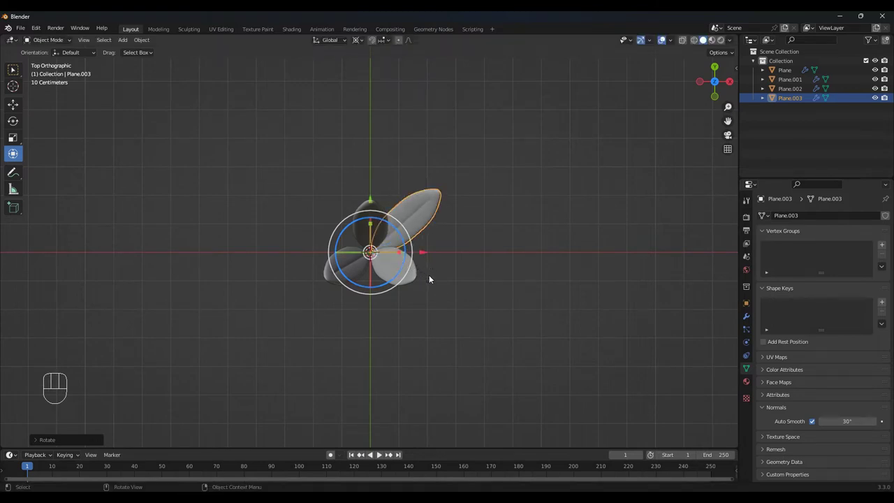
pyautogui.press('s')
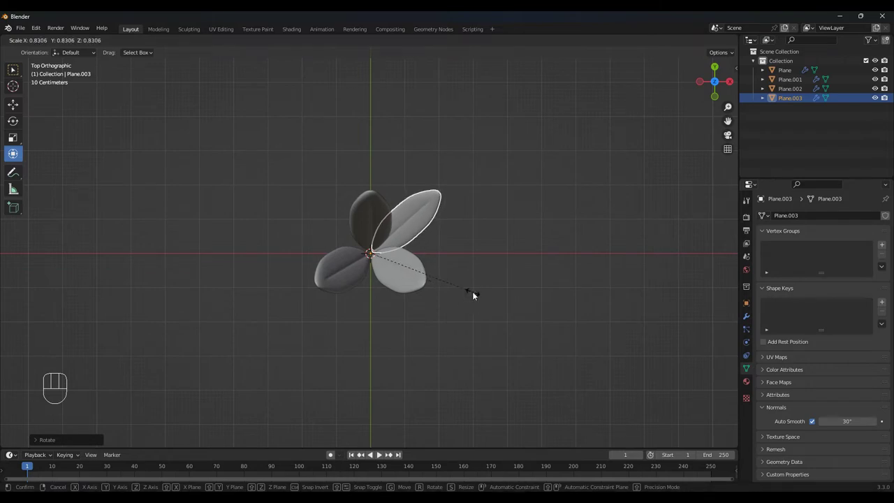
pyautogui.press('shift+d')
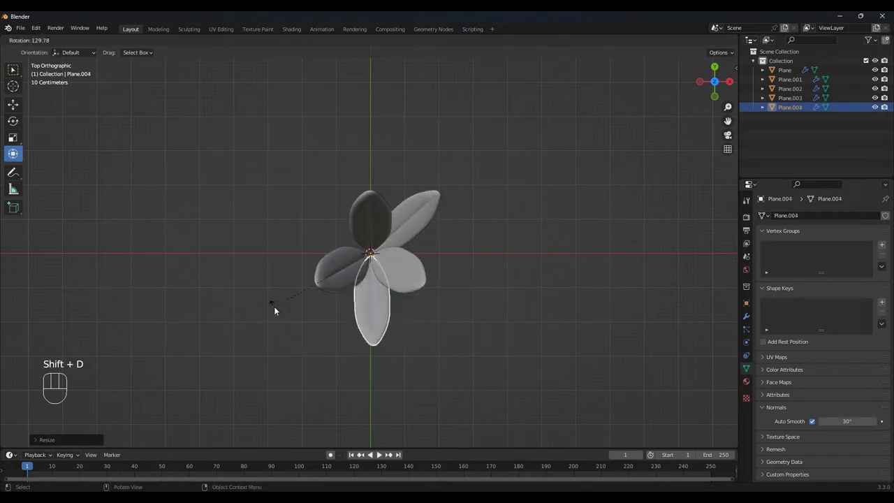
pyautogui.press('s')
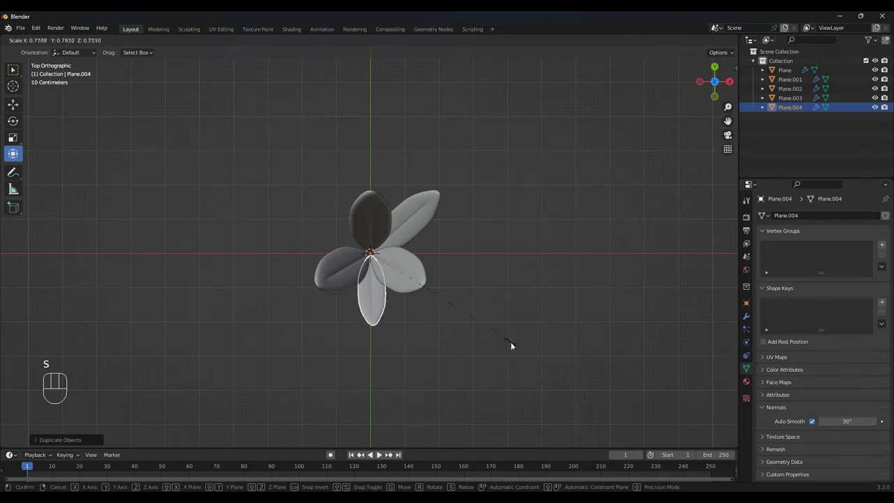
pyautogui.press('shift+d')
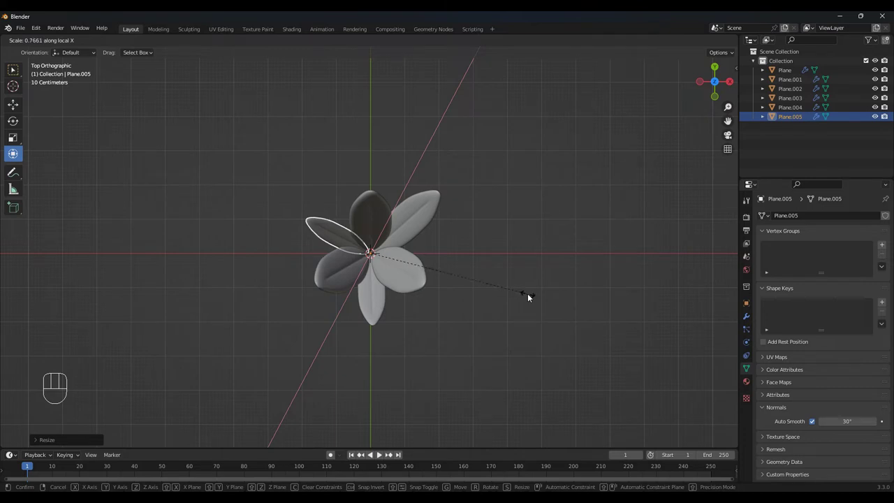
# Duplicate the upright petal, stretch it longer and swing it to point right.
pyautogui.click(380, 207)
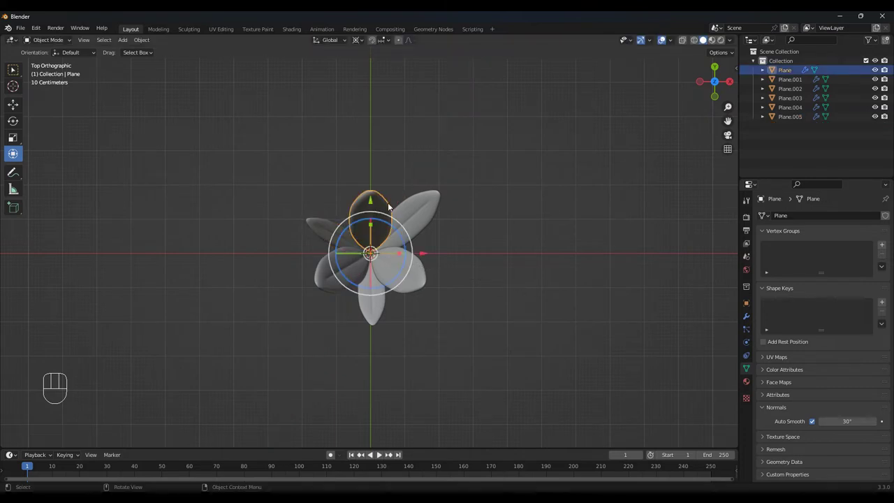
pyautogui.press('shift+d')
pyautogui.press('KP_3')
pyautogui.moveTo(396, 251); pyautogui.dragTo(405, 266)
pyautogui.press('KP_7')
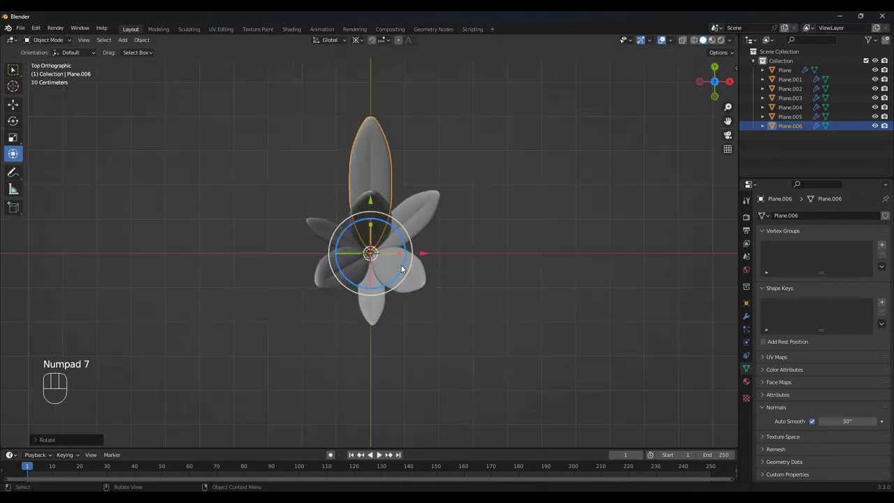
pyautogui.press('r')
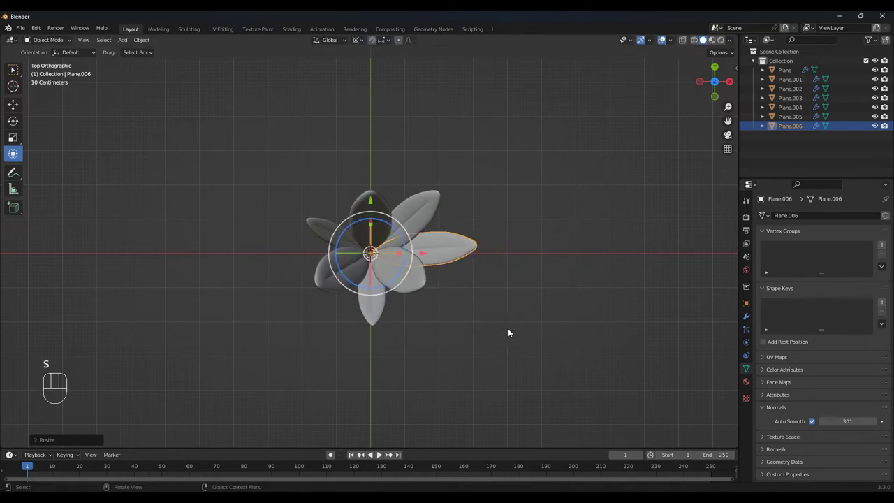
# Duplicate further petals and rotate each into the empty gaps around the centre.
pyautogui.press('shift+d')
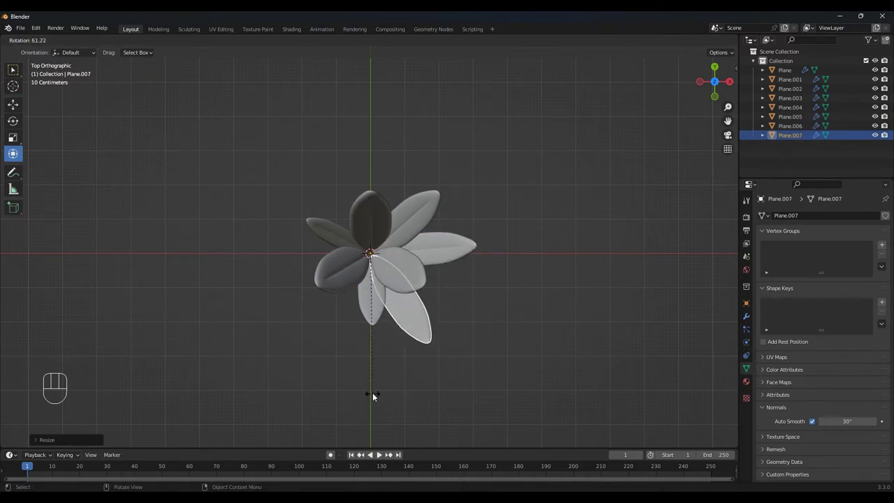
pyautogui.press('shift+d')
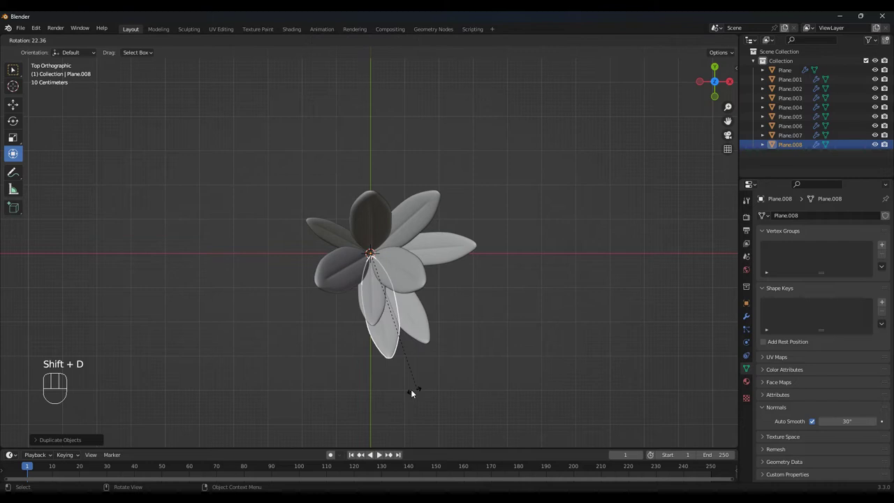
pyautogui.press('s')
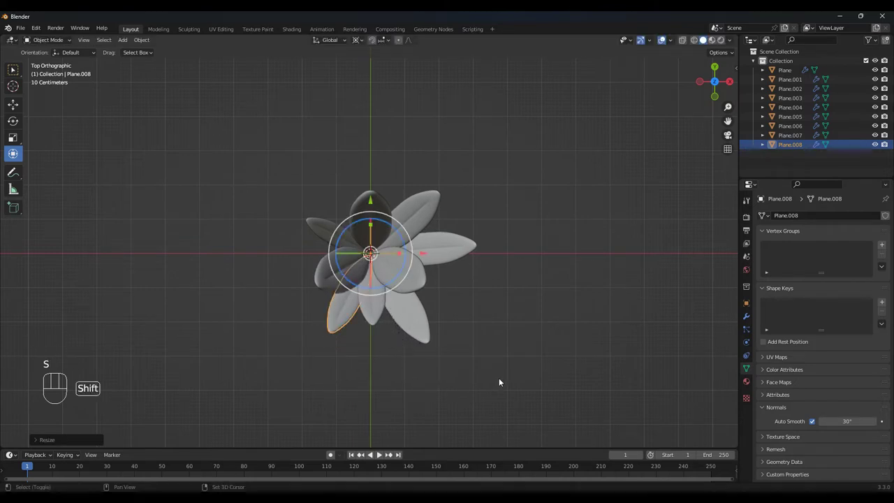
pyautogui.press('shift+d')
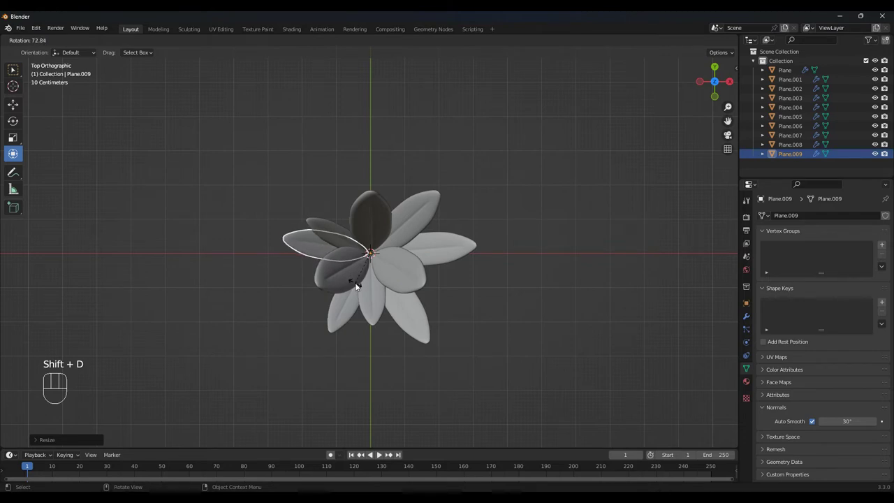
pyautogui.press('s')
# Duplicate and rotate the last petals to close the ring at twelve petals.
pyautogui.press('shift+d')
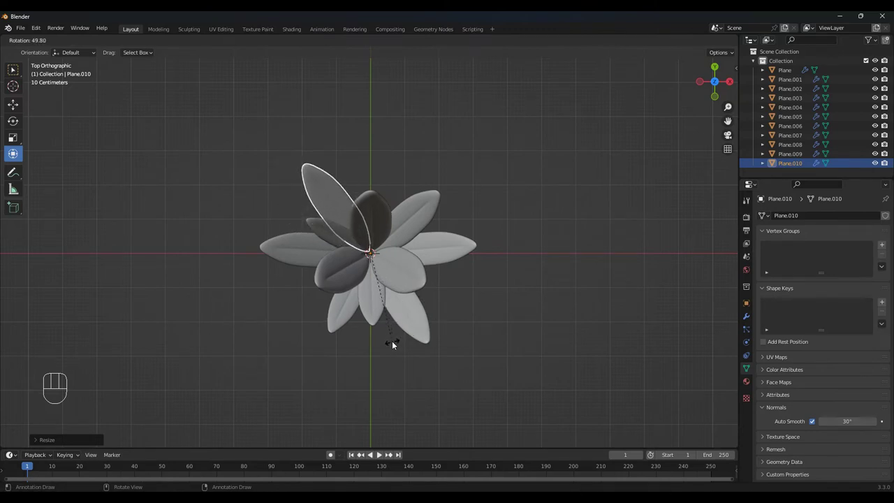
pyautogui.press('s')
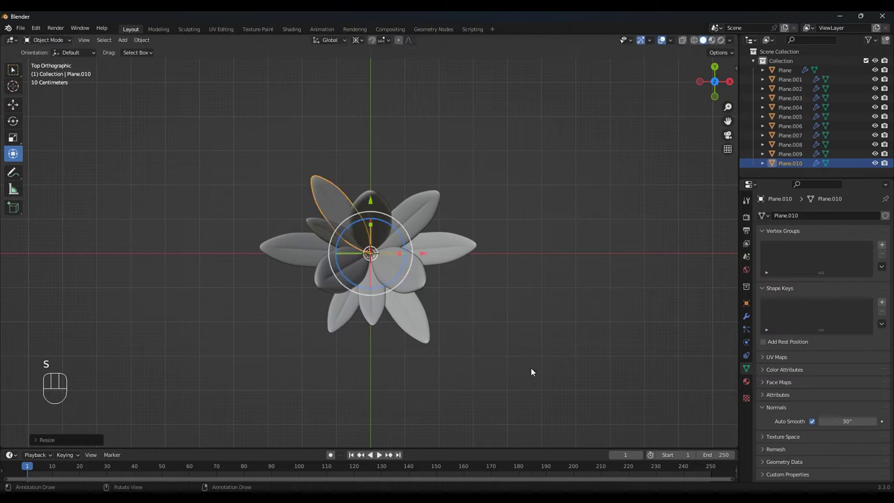
pyautogui.press('shift+d')
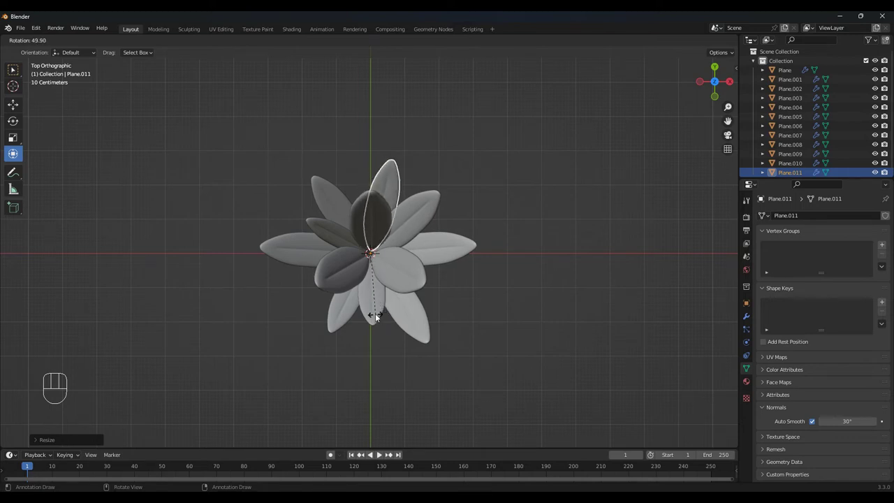
pyautogui.press('s')
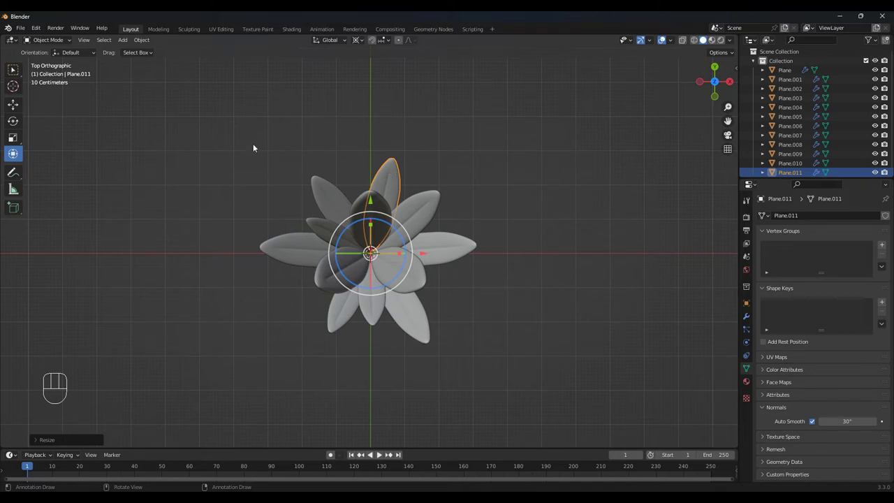
# Box-select all petals, join them into one object and shrink the flower.
pyautogui.moveTo(202, 127); pyautogui.dragTo(544, 382)
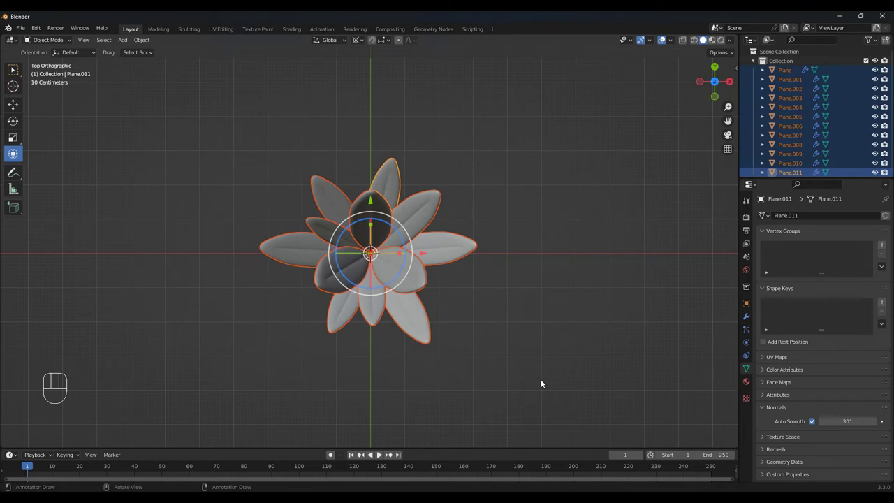
pyautogui.press('ctrl+j')
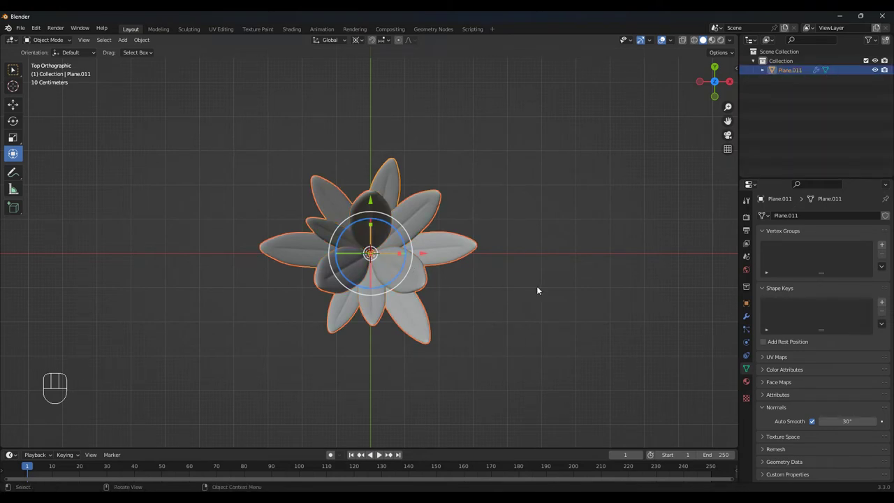
pyautogui.press('g')
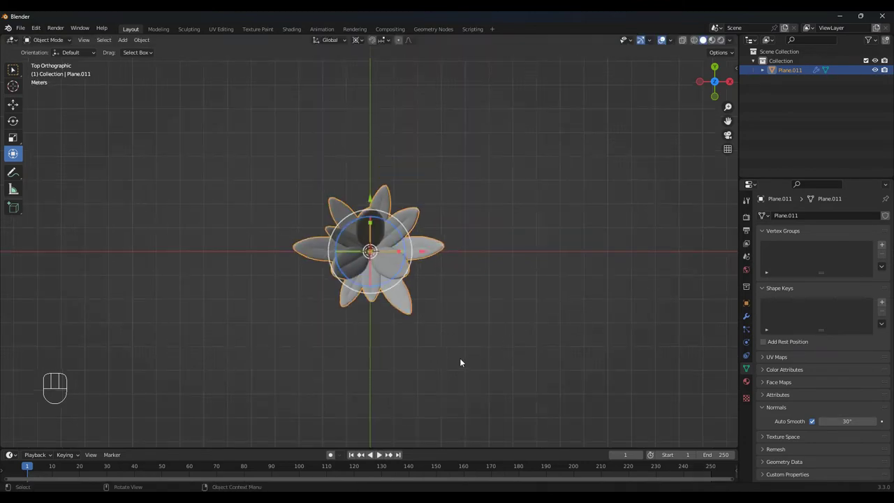
# From front view, raise the joined flower well above the origin.
pyautogui.moveTo(455, 363); pyautogui.dragTo(456, 348)
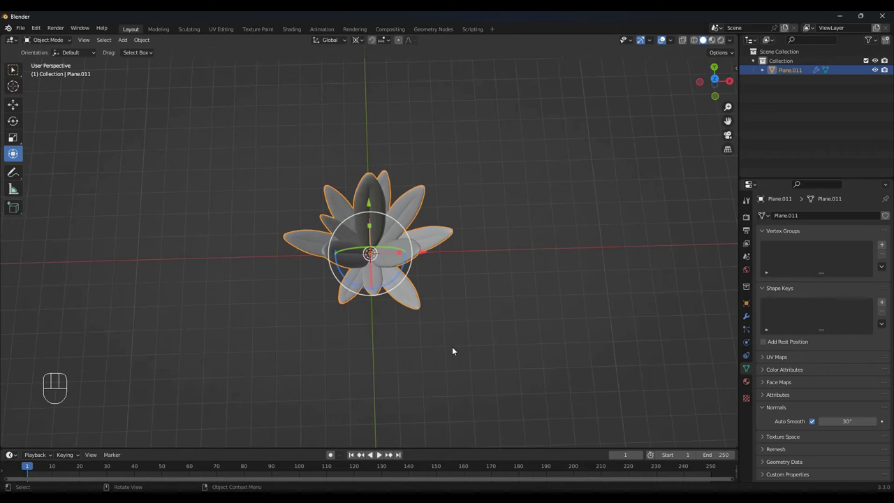
pyautogui.press('KP_1')
pyautogui.moveTo(439, 258); pyautogui.dragTo(443, 330)
pyautogui.moveTo(378, 295); pyautogui.dragTo(376, 190)
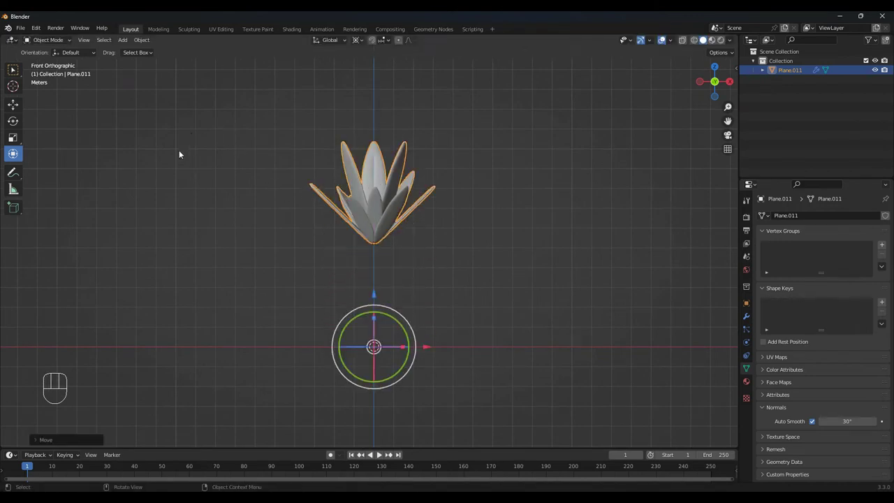
# Add a circle mesh and fill it with a face as the pot base.
pyautogui.moveTo(125, 44); pyautogui.dragTo(230, 71)
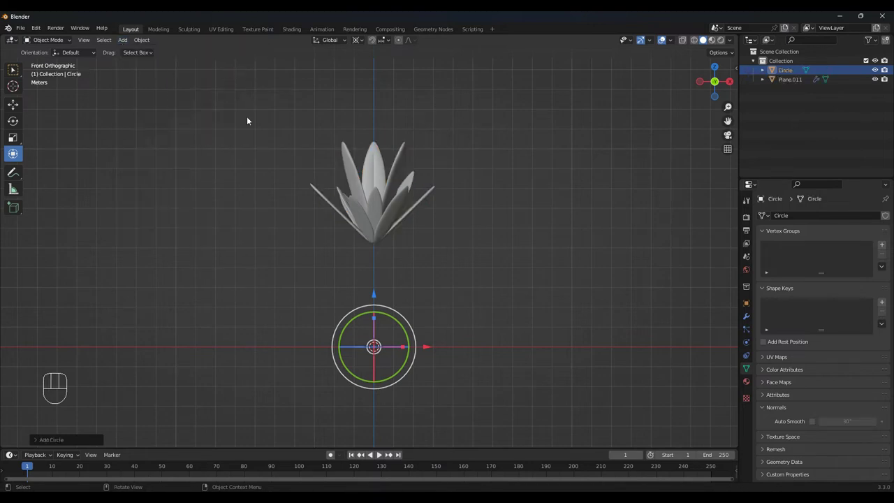
pyautogui.moveTo(317, 321); pyautogui.dragTo(312, 352)
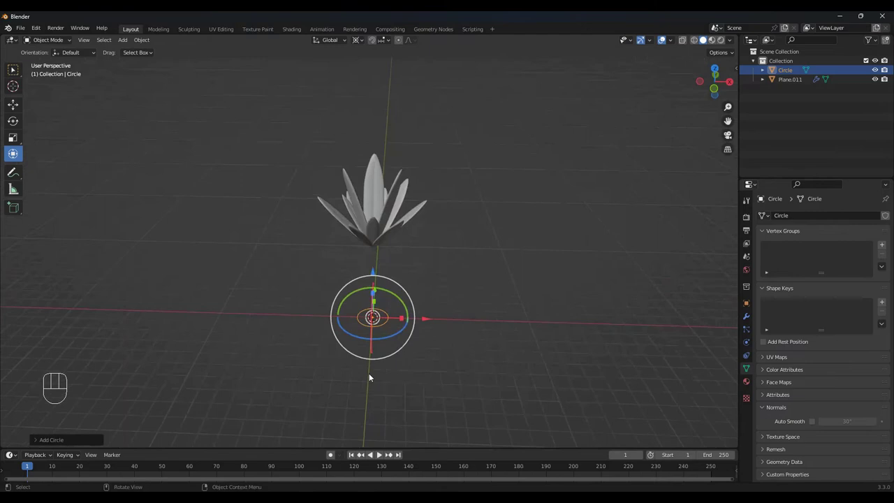
pyautogui.moveTo(449, 372); pyautogui.dragTo(447, 285)
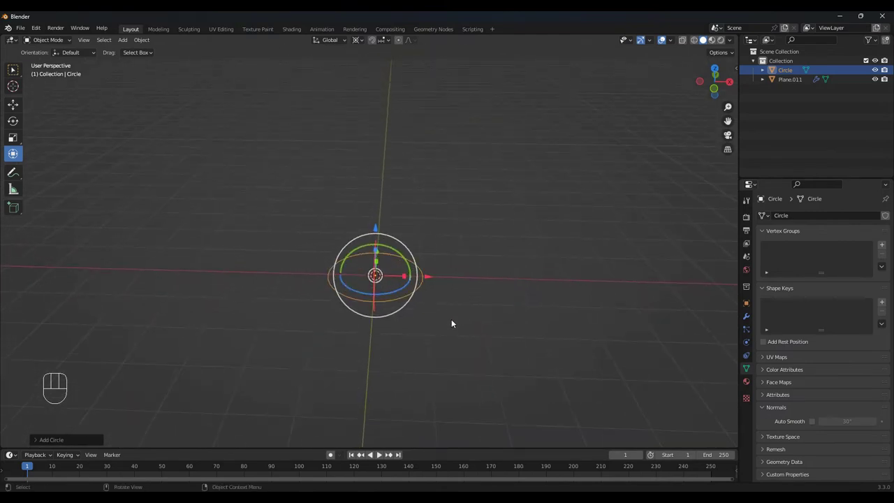
pyautogui.press('Tab')
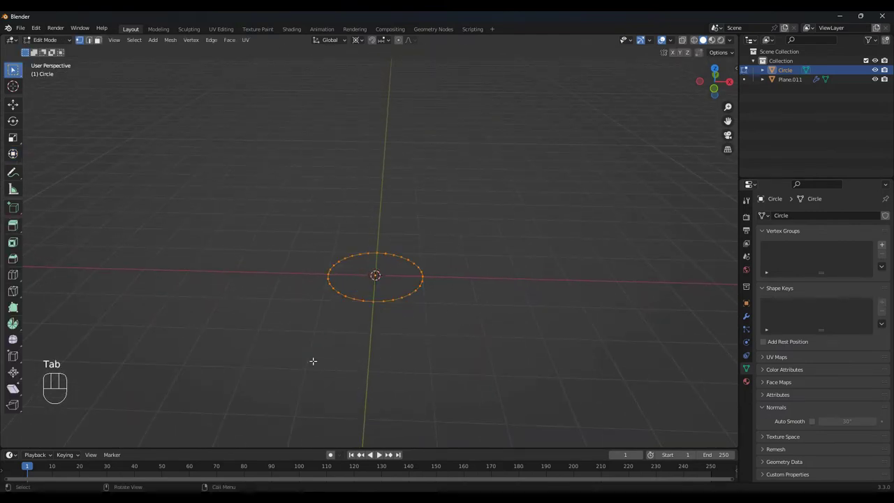
pyautogui.press('f')
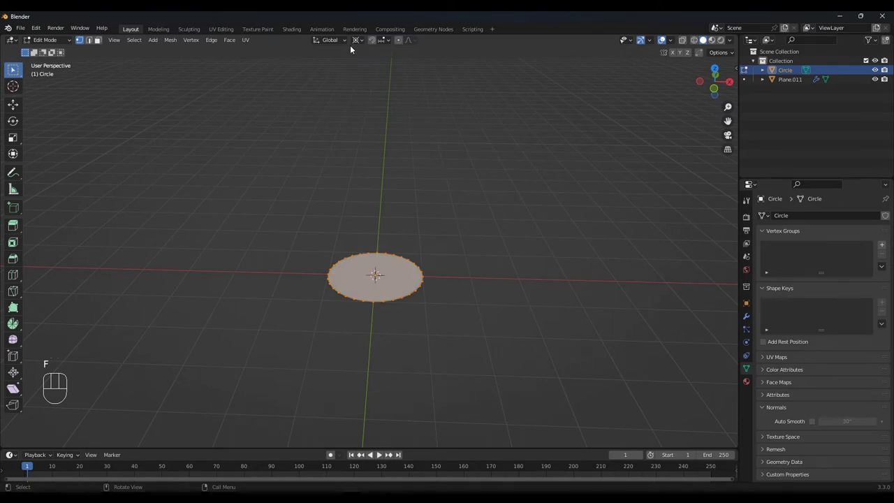
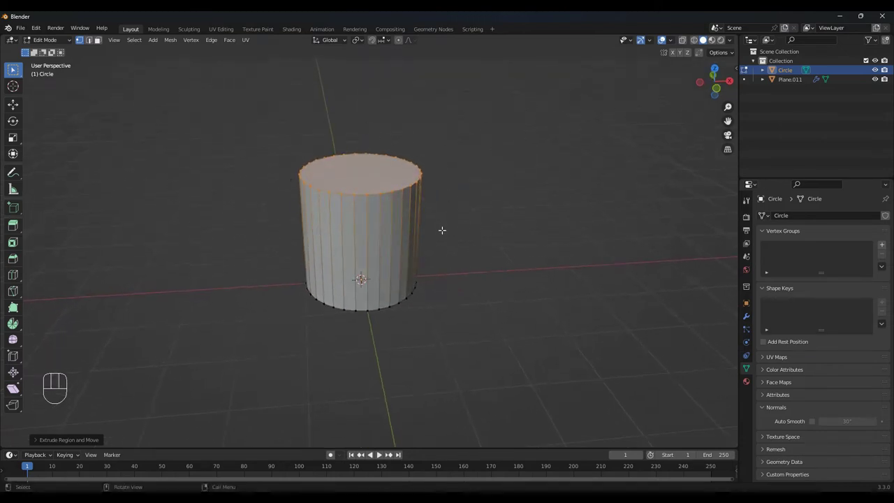
# Taper the pot wider at the top, inset the rim, hollow the inside and loop-cut the bottom.
pyautogui.press('s')
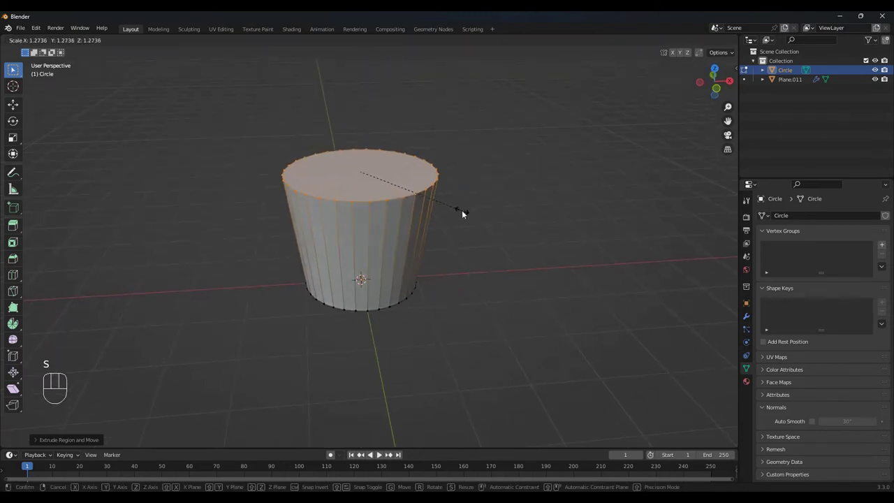
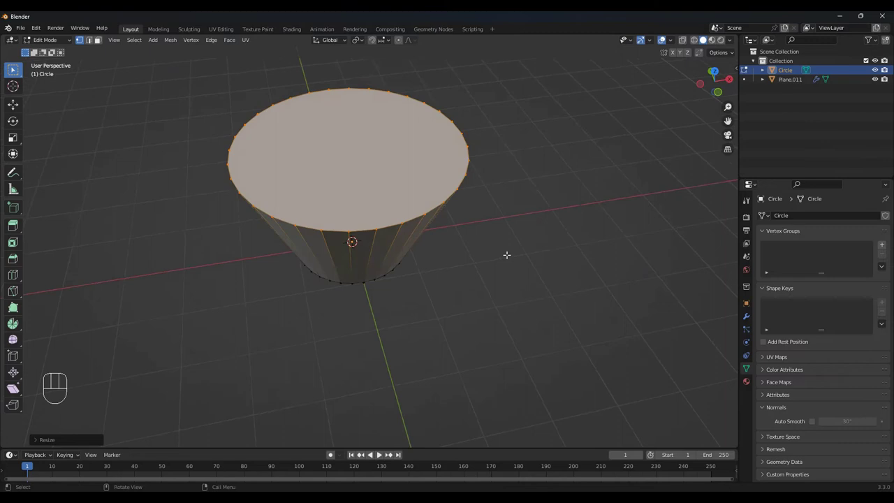
pyautogui.press('i')
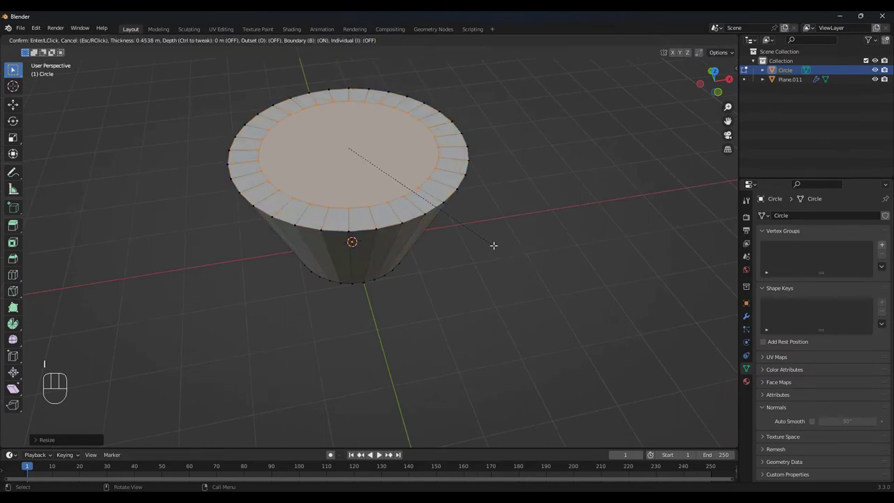
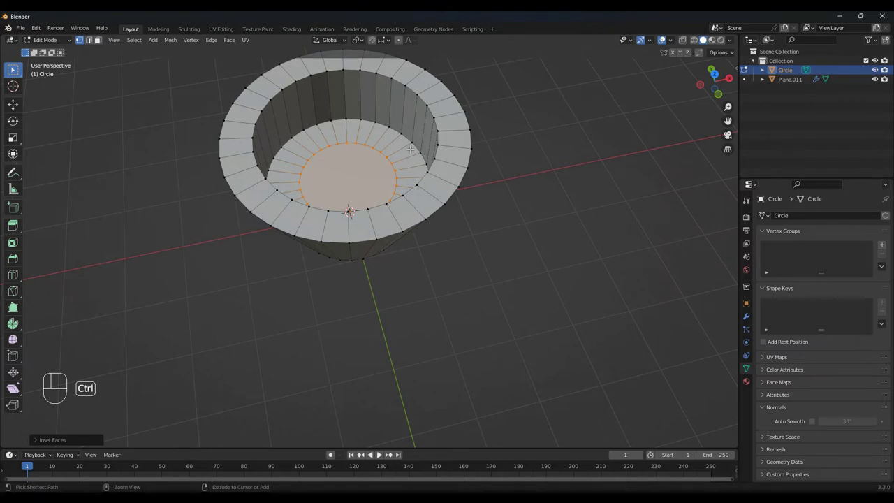
pyautogui.press('ctrl+r')
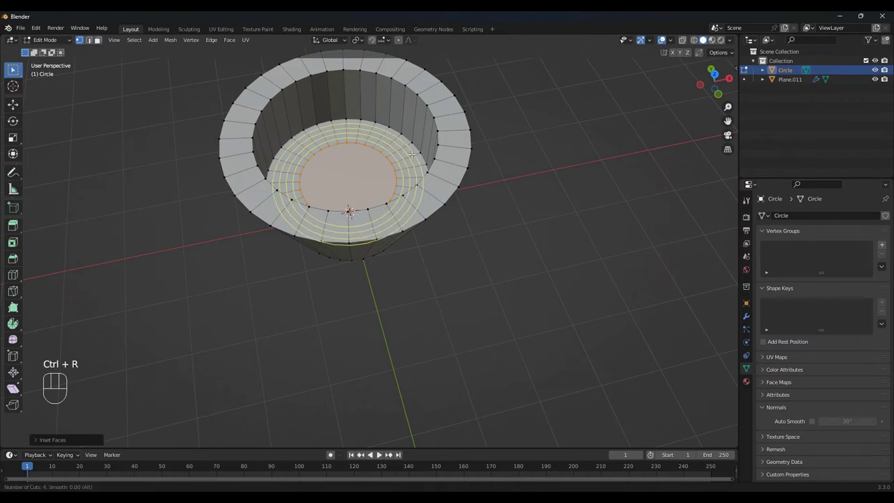
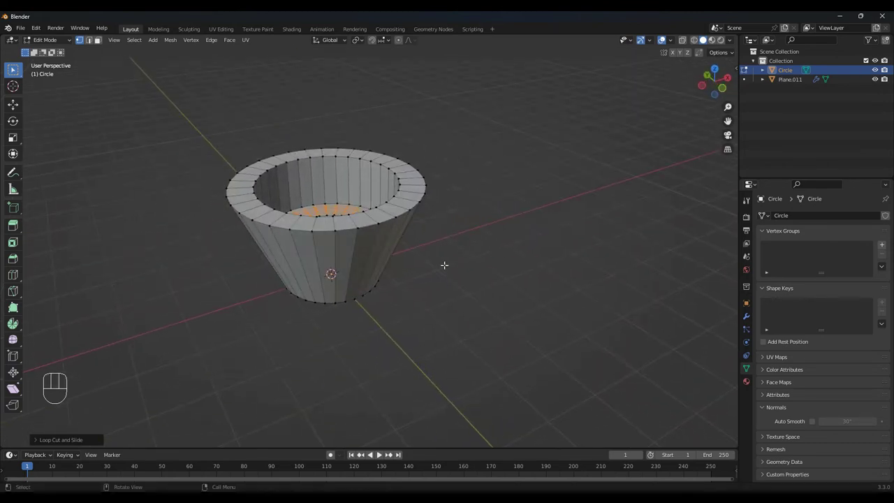
# Give the pot a Subdivision modifier raised to level 4.
pyautogui.press('Tab')
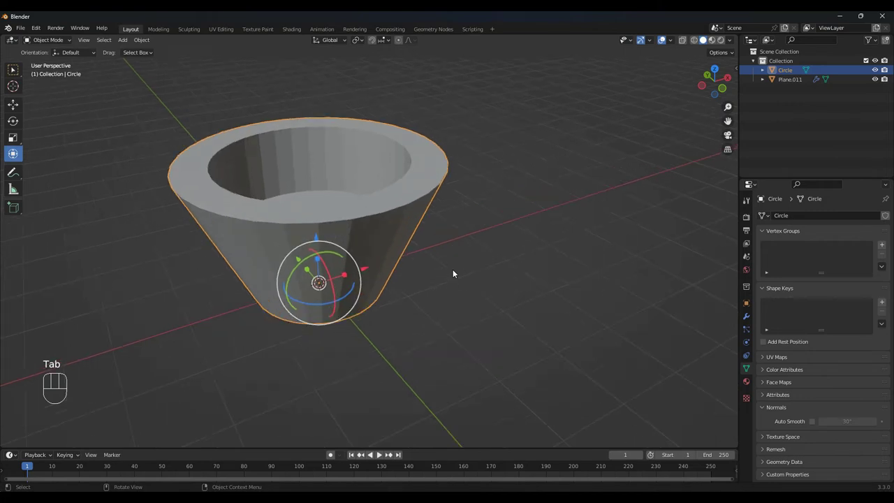
pyautogui.press('ctrl+2')
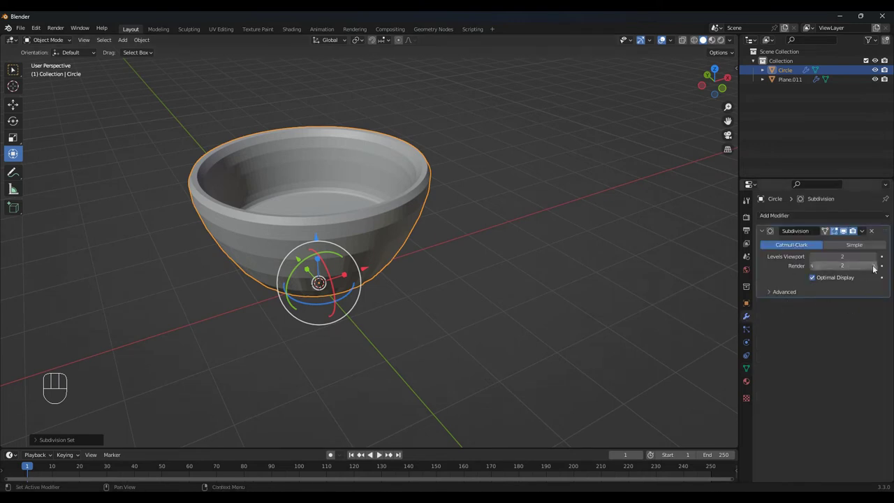
pyautogui.click(878, 266)
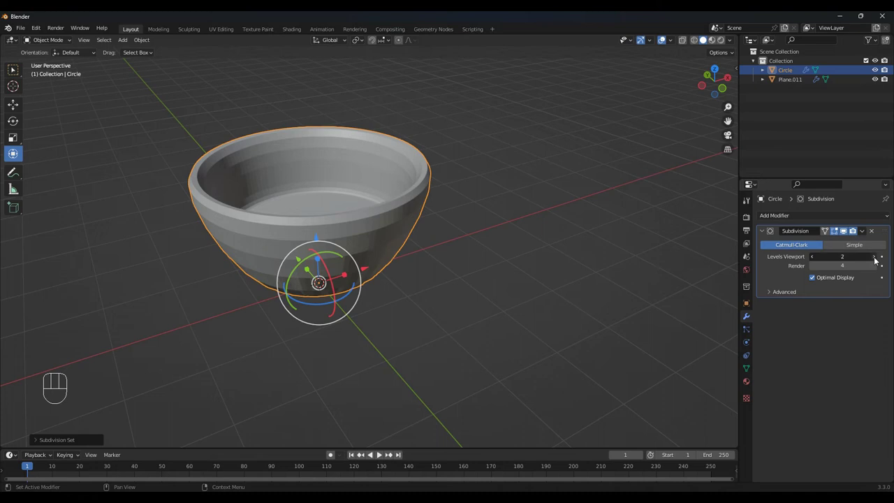
pyautogui.click(877, 259)
pyautogui.moveTo(611, 284); pyautogui.dragTo(688, 283)
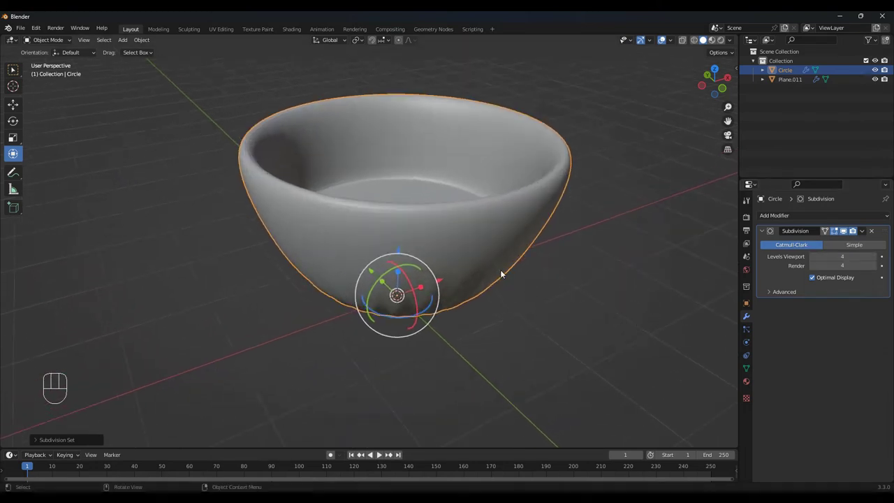
# Shade the pot smooth with auto smooth at 30° and inspect it side-on.
pyautogui.moveTo(435, 230); pyautogui.dragTo(387, 230)
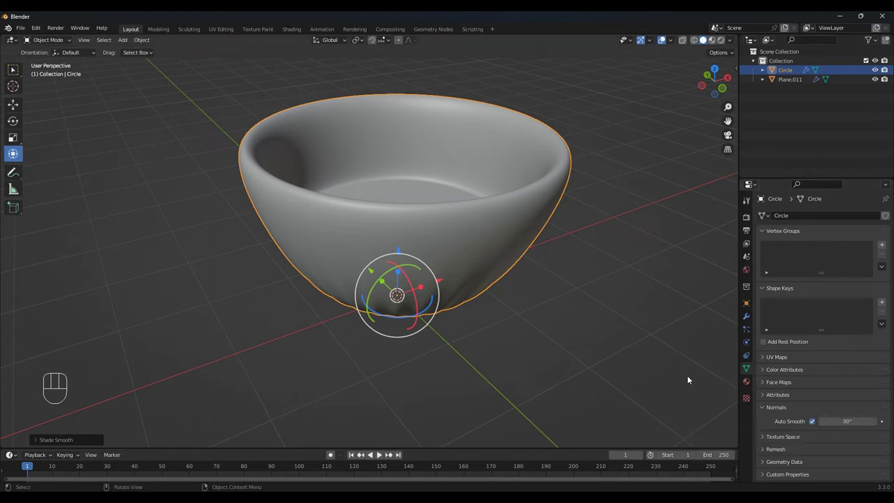
pyautogui.moveTo(612, 319); pyautogui.dragTo(506, 358)
pyautogui.press('Tab')
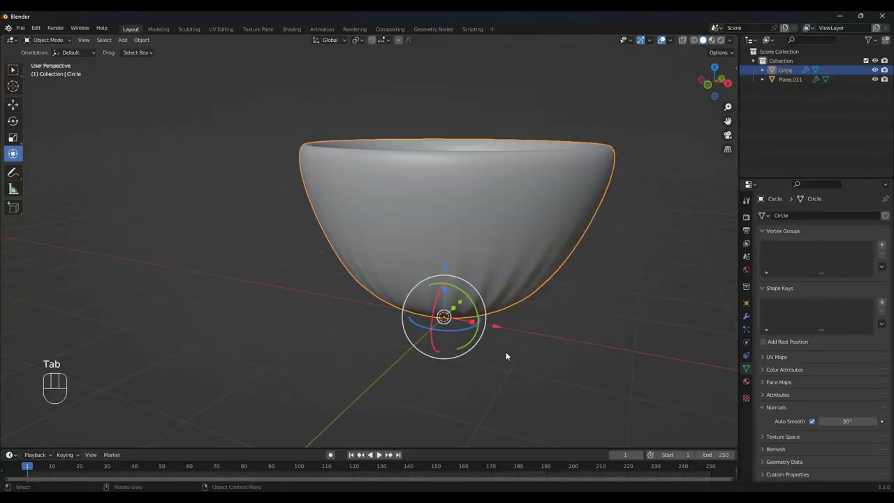
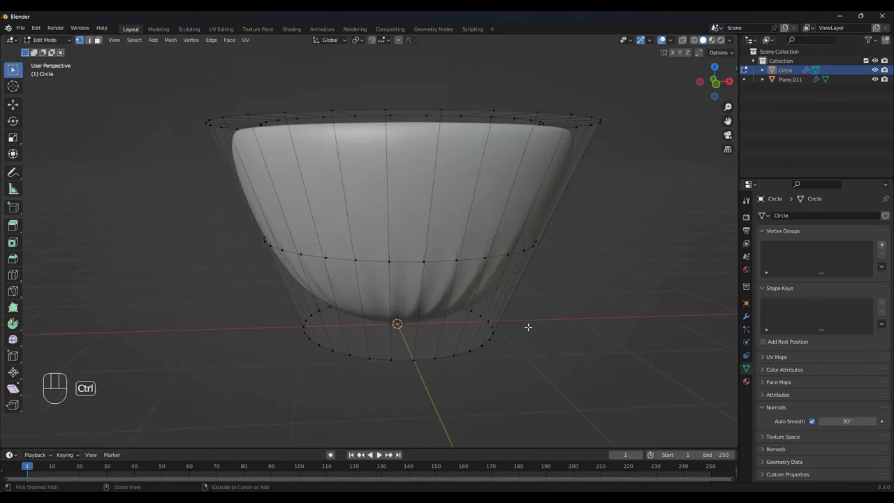
# Loop-cut near the base, close the bottom with a face and inset concentric rings across it.
pyautogui.press('ctrl+r')
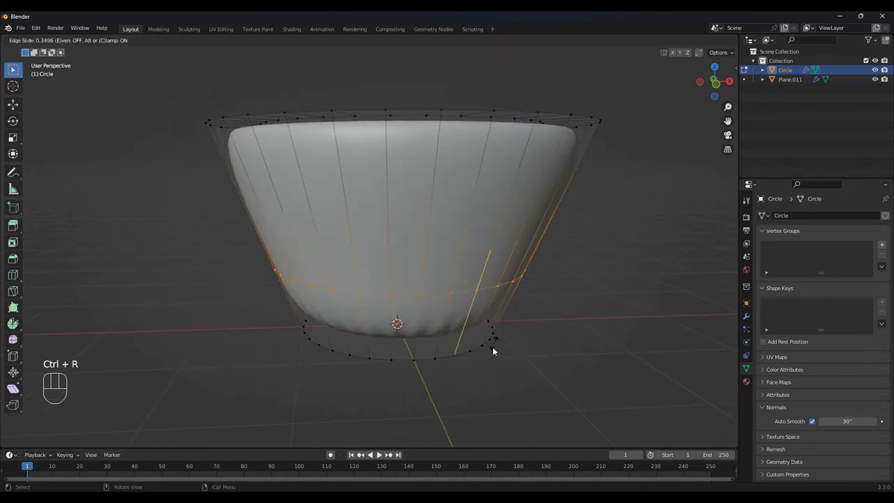
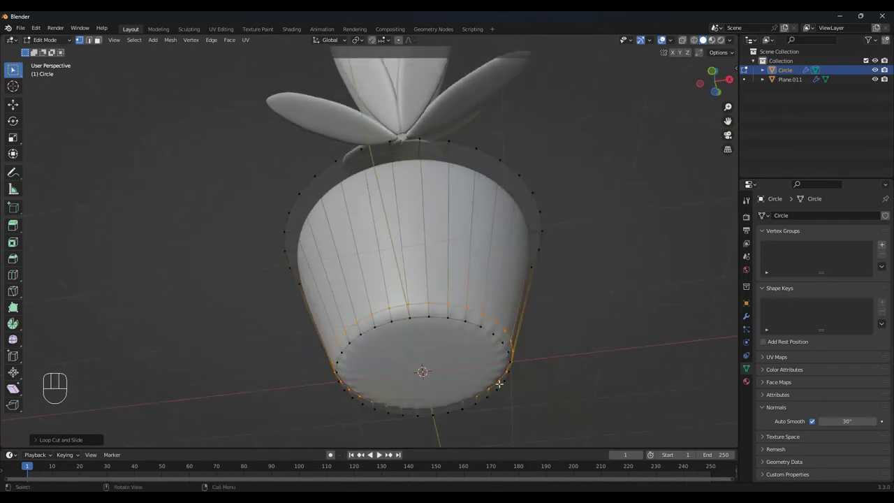
pyautogui.press('3')
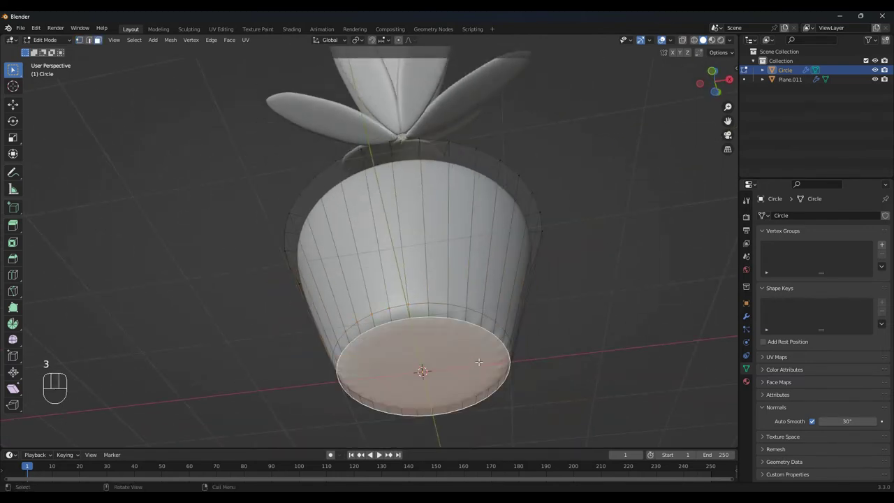
pyautogui.press('i')
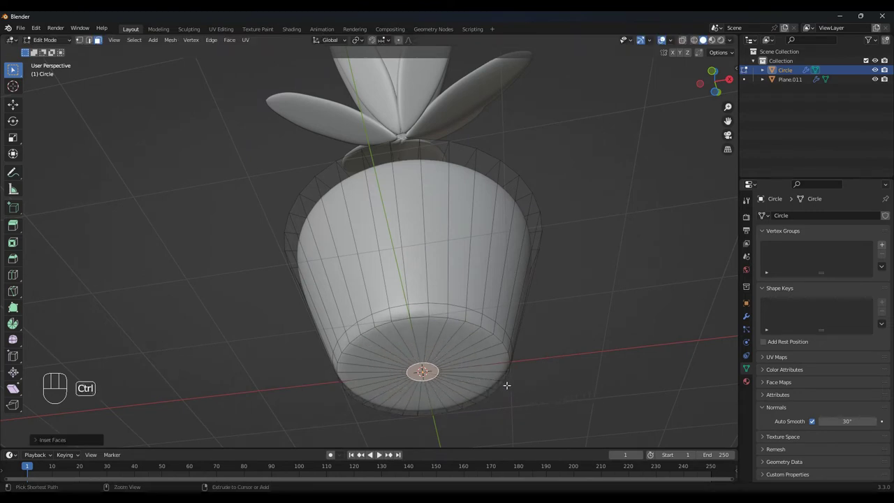
pyautogui.press('ctrl+r')
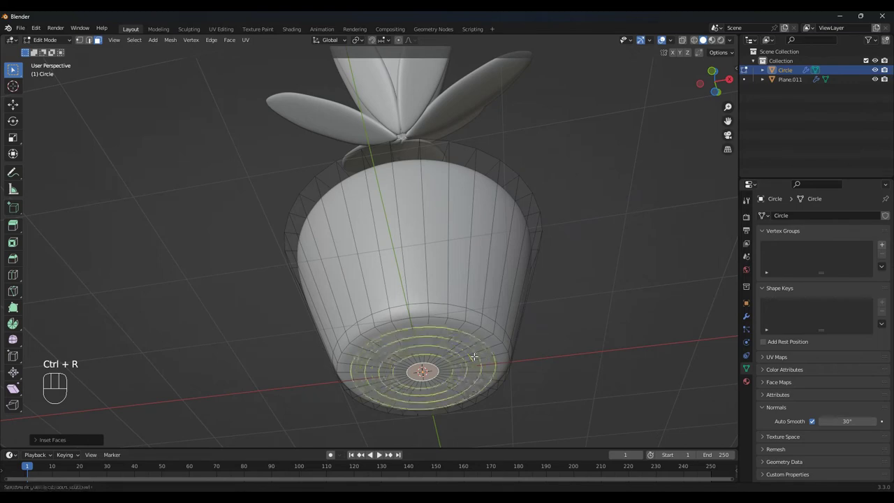
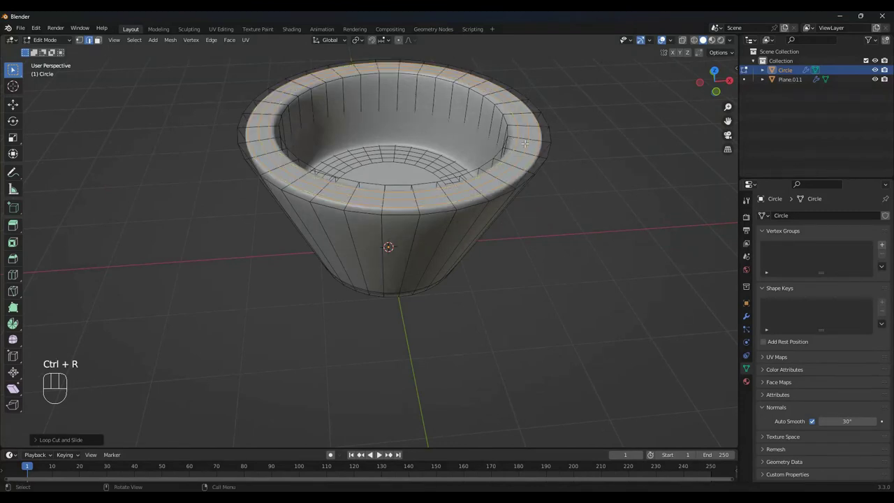
pyautogui.press('Tab')
pyautogui.moveTo(516, 292); pyautogui.dragTo(510, 266)
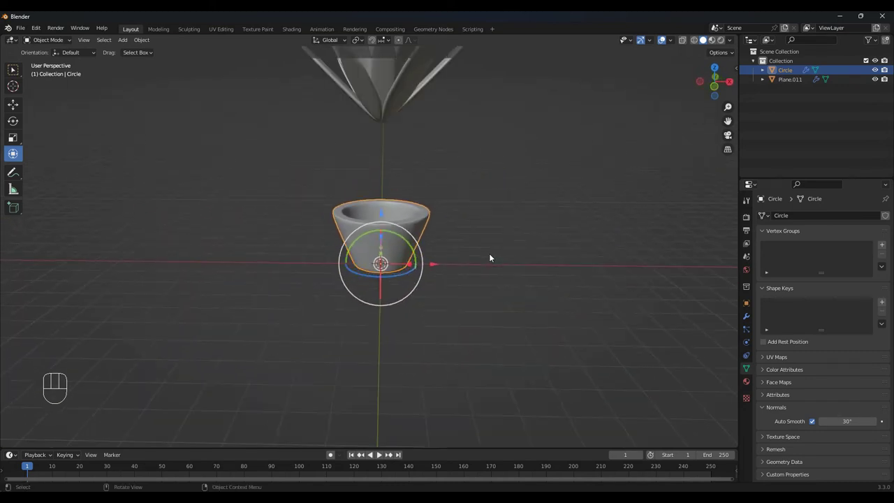
# Lower the joined flower so its base sits centred inside the pot.
pyautogui.click(386, 89)
pyautogui.moveTo(385, 70); pyautogui.dragTo(378, 185)
pyautogui.moveTo(476, 265); pyautogui.dragTo(534, 254)
pyautogui.moveTo(466, 230); pyautogui.dragTo(420, 264)
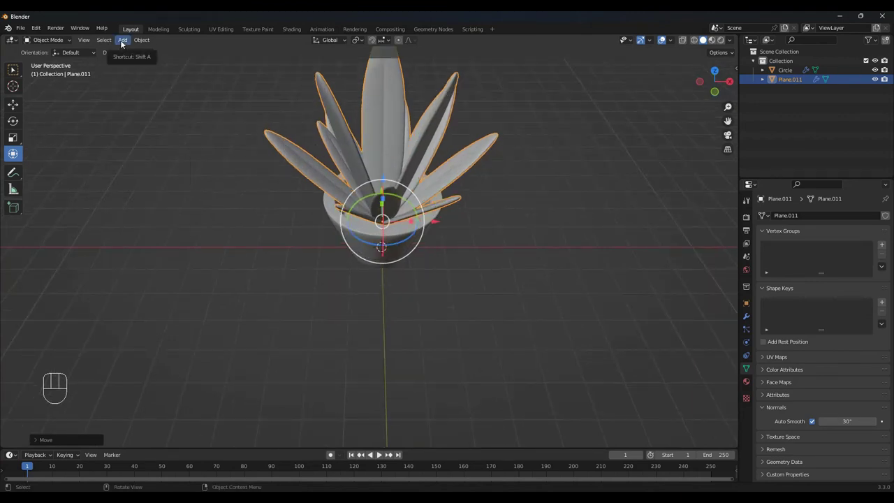
# Add a plane scaled into a wide floor, then add a TrueIsoCam orthographic camera.
pyautogui.moveTo(124, 42); pyautogui.dragTo(212, 51)
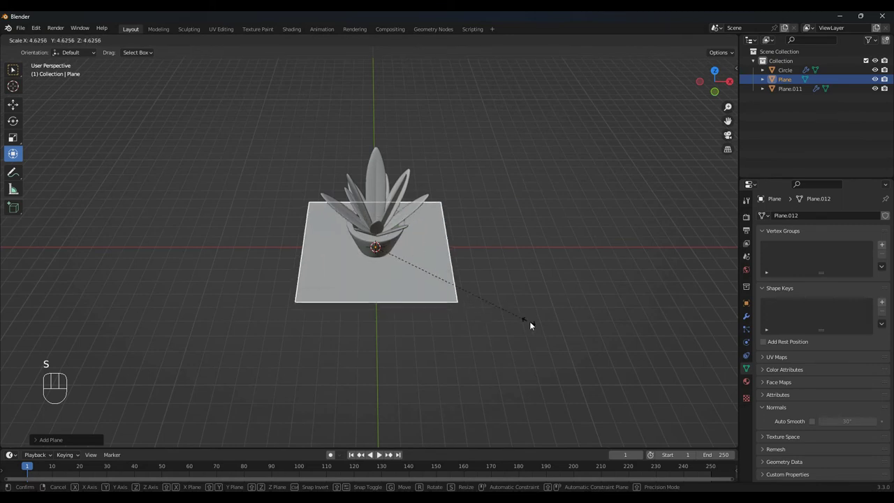
pyautogui.press('s')
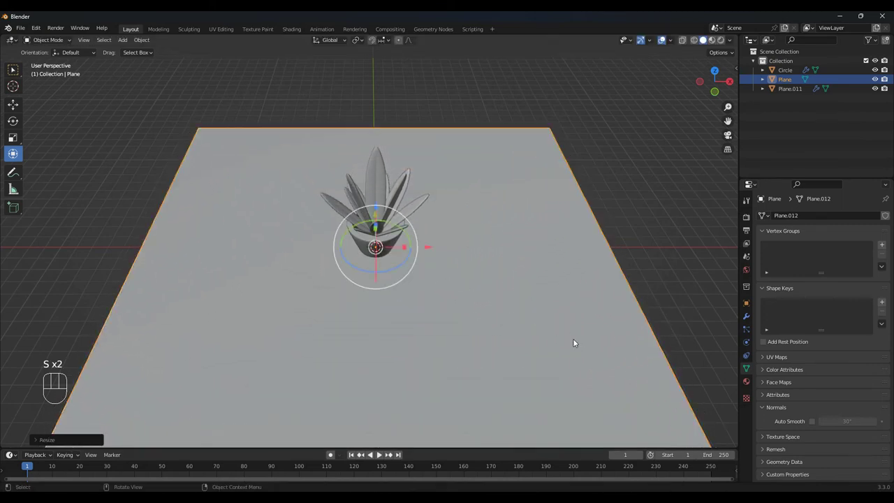
pyautogui.press('n')
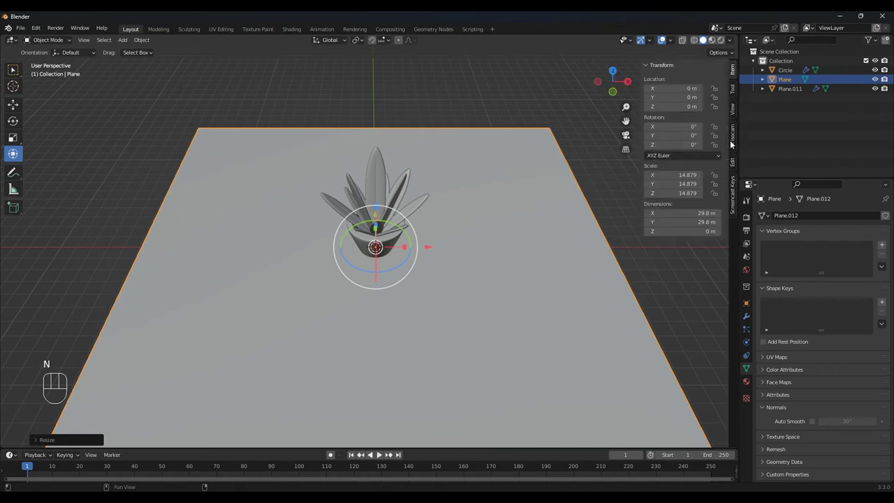
pyautogui.click(734, 135)
# Set the camera rotation to X 75° and Y -30.609 and lower it along Z.
pyautogui.click(736, 69)
pyautogui.moveTo(682, 109); pyautogui.dragTo(584, 318)
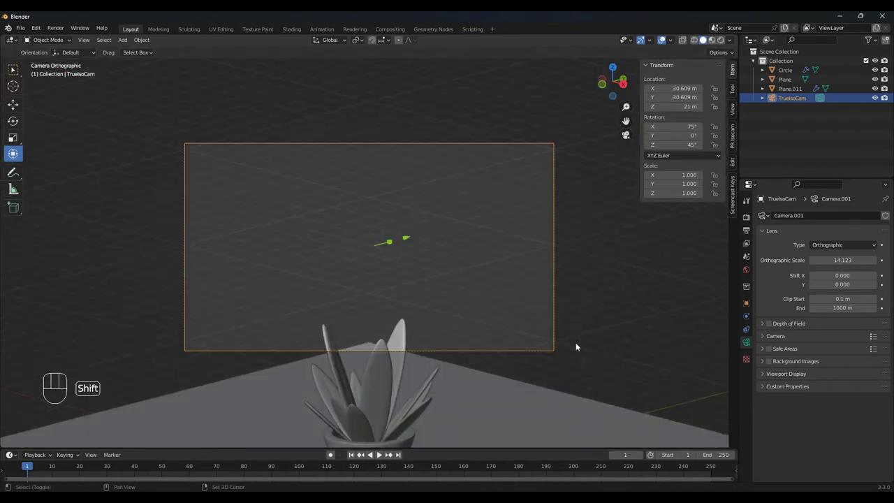
pyautogui.moveTo(576, 344); pyautogui.dragTo(580, 241)
pyautogui.press('g')
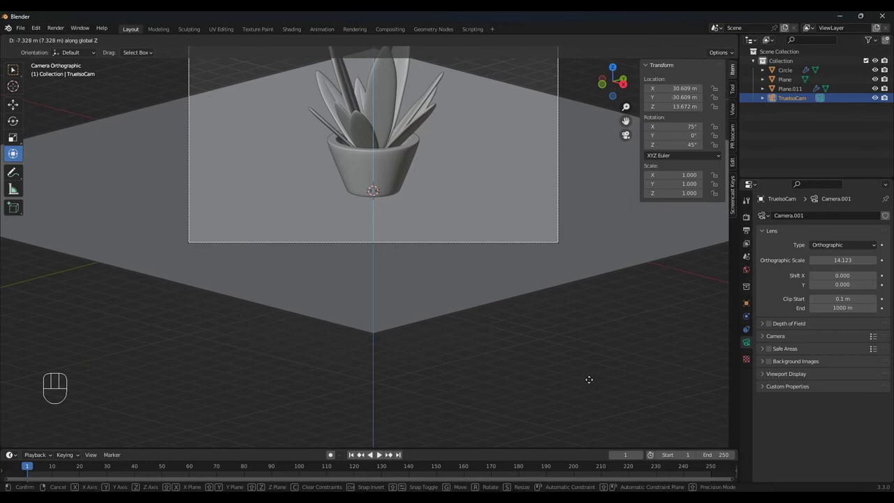
# Frame the plant with orthographic scale about 8.52 and camera height 14.59 m.
pyautogui.moveTo(519, 293); pyautogui.dragTo(525, 371)
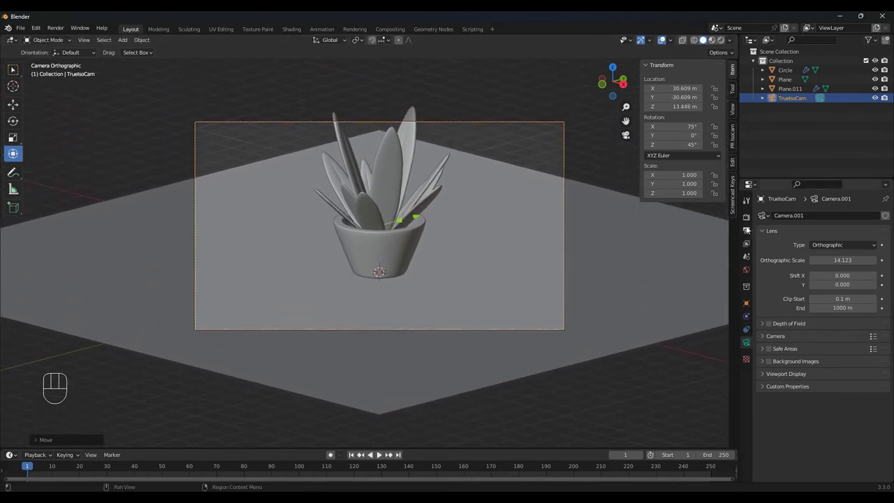
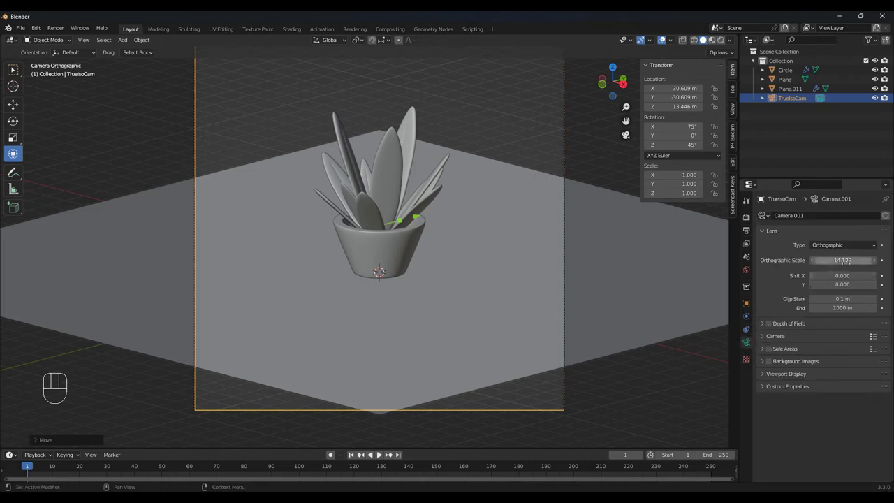
pyautogui.moveTo(856, 261); pyautogui.dragTo(856, 261)
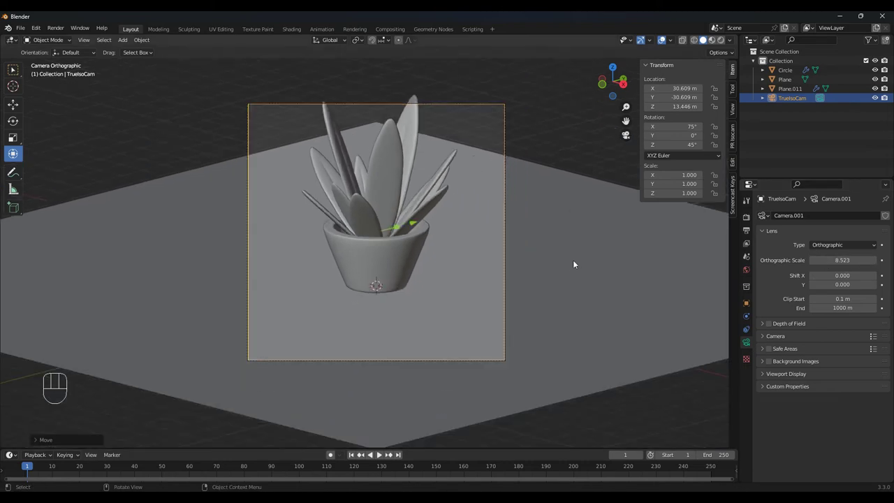
pyautogui.press('g')
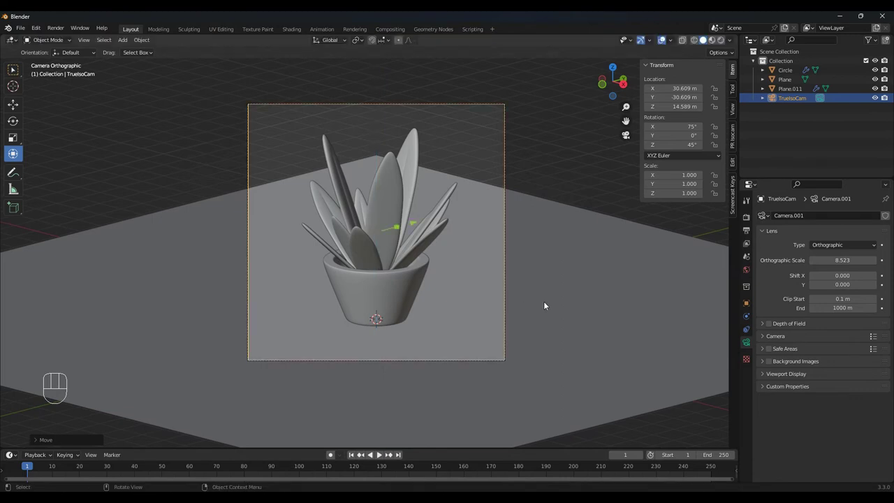
# Scale the floor plane to about 23.6 to fill the frame and save the .blend to the Desktop.
pyautogui.press('s')
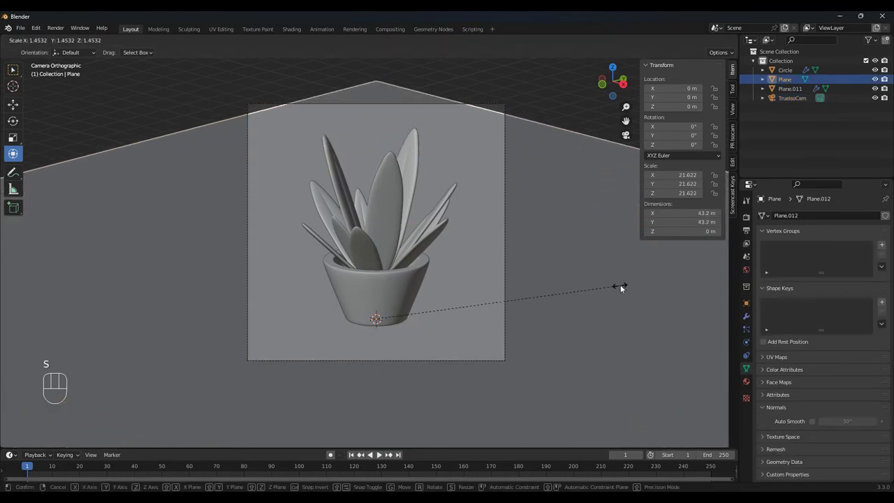
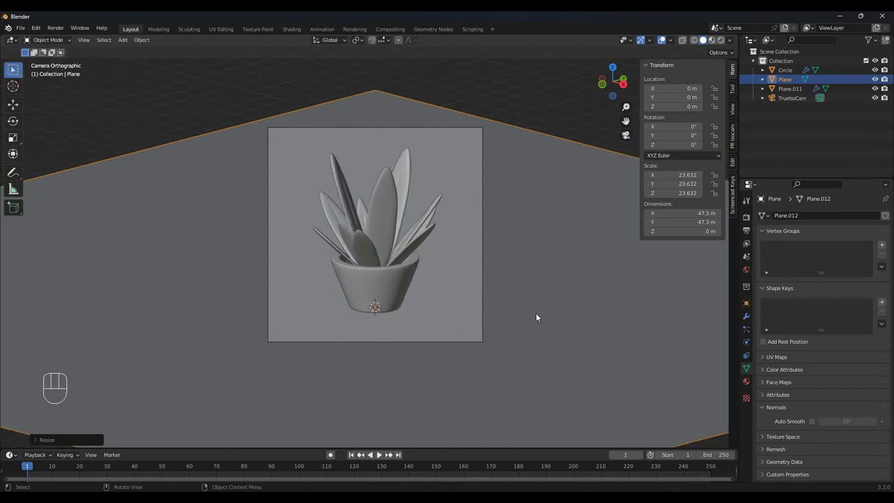
pyautogui.moveTo(596, 300); pyautogui.dragTo(596, 322)
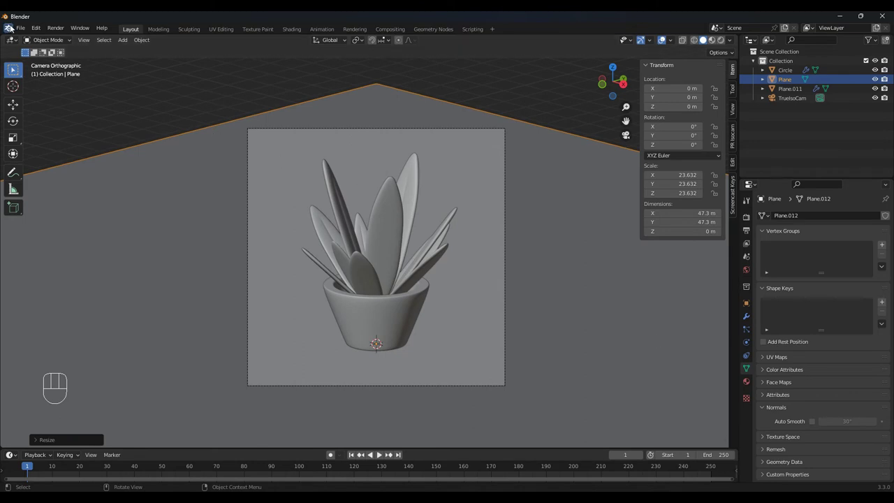
pyautogui.moveTo(21, 29); pyautogui.dragTo(54, 102)
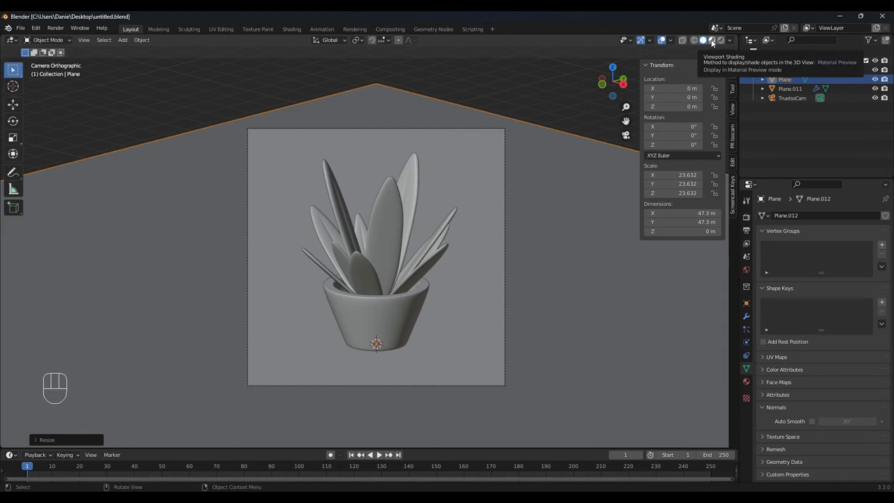
# In material preview, darken the floor's base colour and give the pot a teal material.
pyautogui.click(715, 41)
pyautogui.click(625, 354)
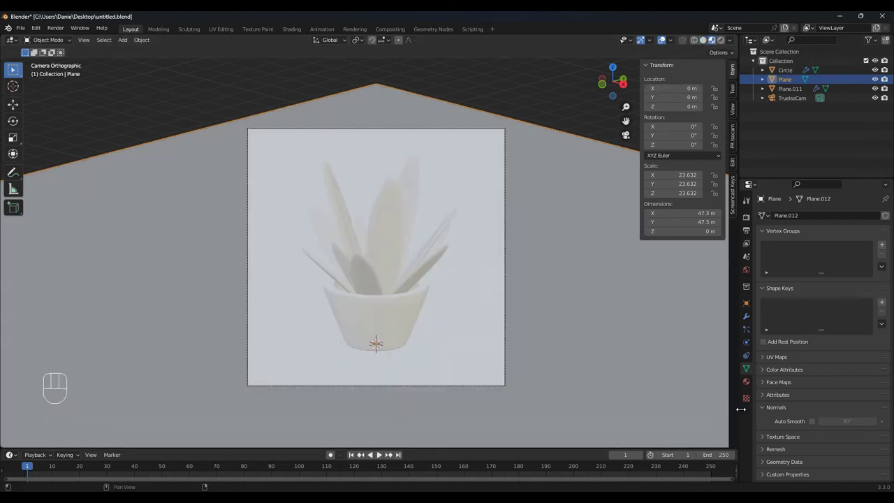
pyautogui.click(752, 383)
pyautogui.moveTo(846, 259); pyautogui.dragTo(845, 278)
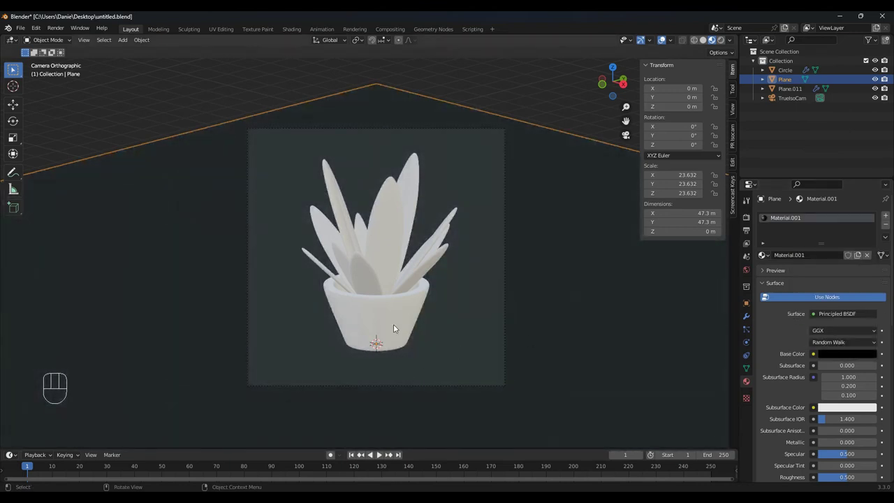
pyautogui.click(843, 258)
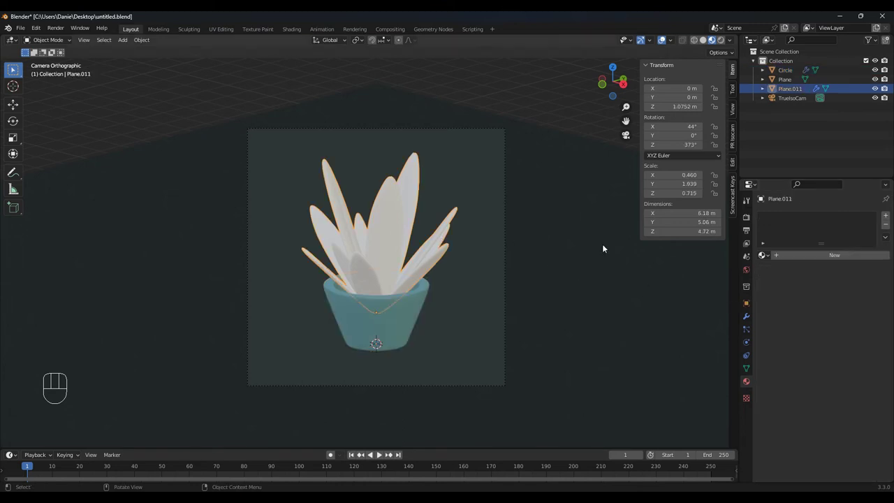
# Add a new material to the leaves, then bring up the Add > Light menu for a Sun.
pyautogui.click(868, 360)
pyautogui.click(869, 353)
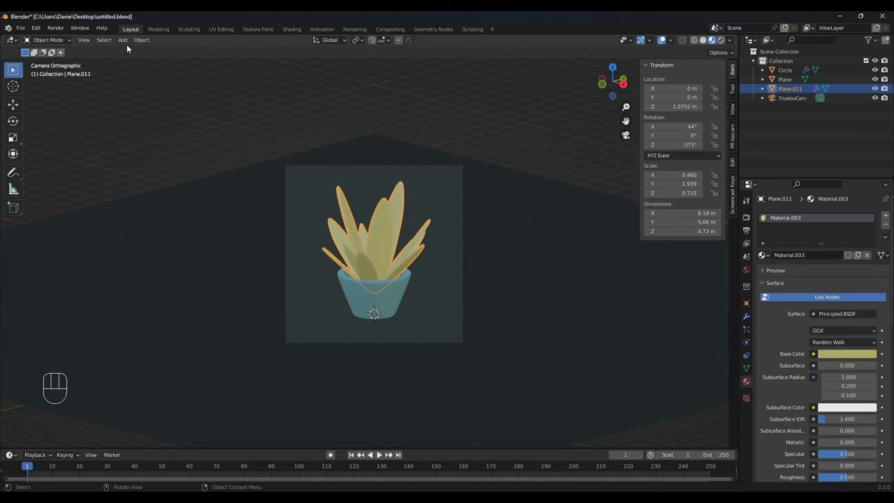
pyautogui.moveTo(127, 42); pyautogui.dragTo(214, 176)
# Raise the Sun light, colour it orange at strength 1.5 with 55° angle, tilt 45° and push it out.
pyautogui.press('g')
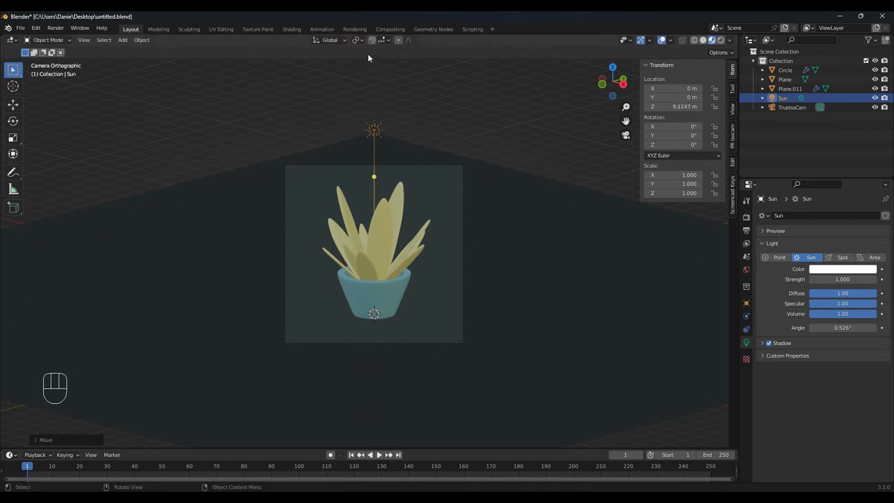
pyautogui.moveTo(359, 42); pyautogui.dragTo(388, 63)
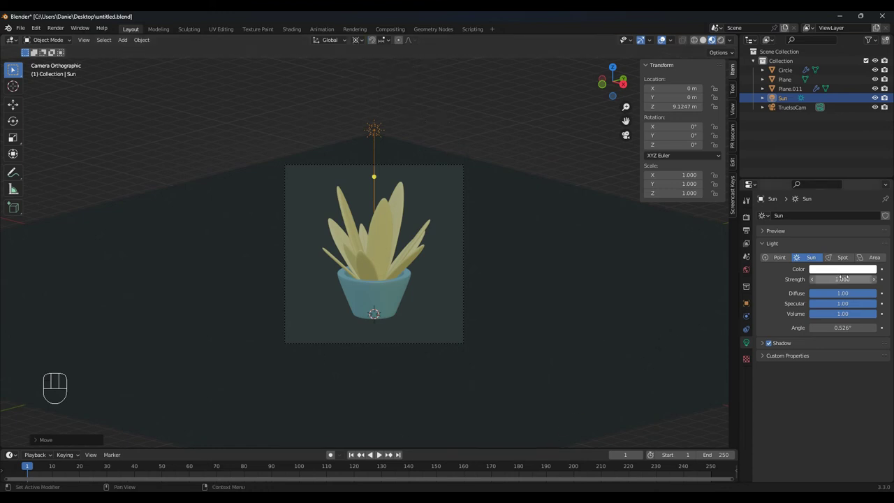
pyautogui.click(849, 271)
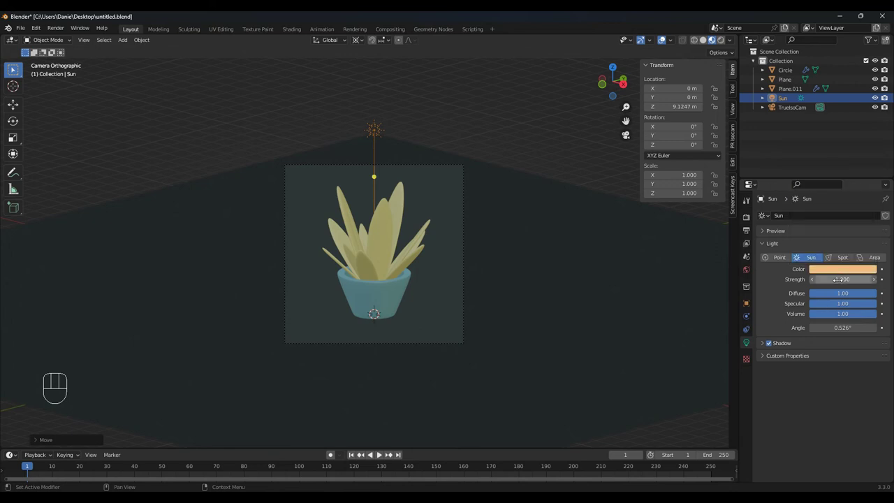
pyautogui.moveTo(842, 282); pyautogui.dragTo(859, 285)
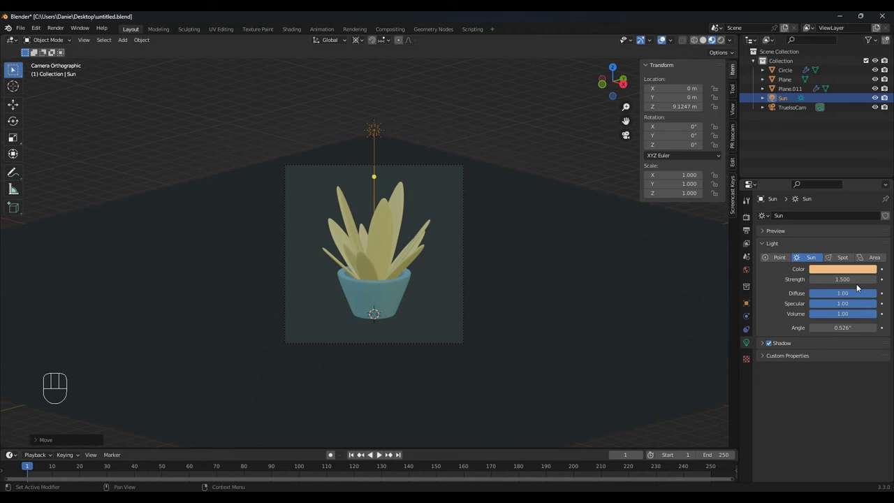
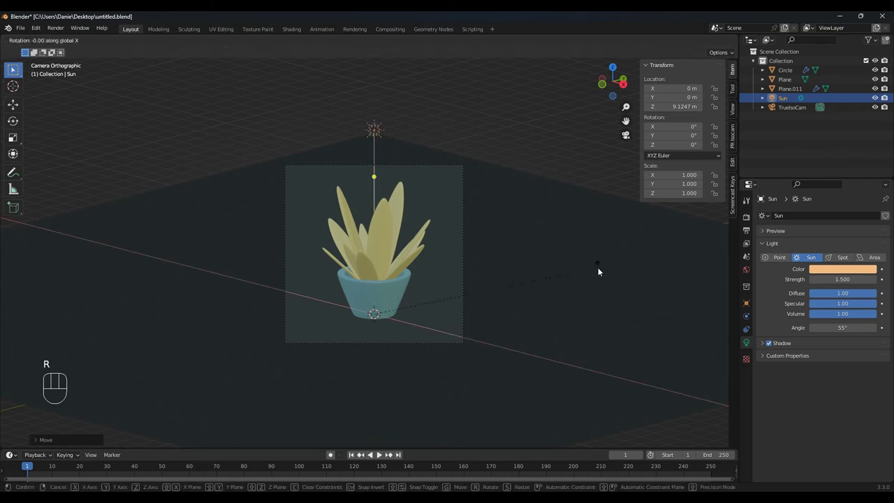
pyautogui.press('r')
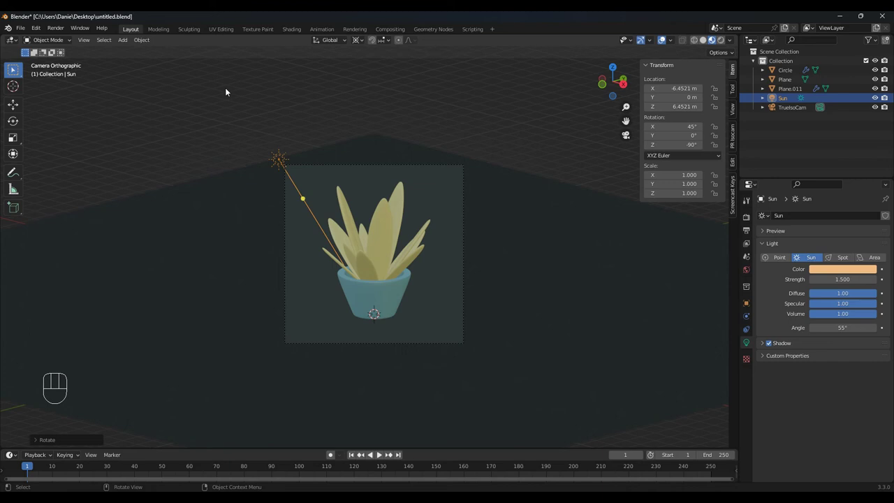
pyautogui.press('g')
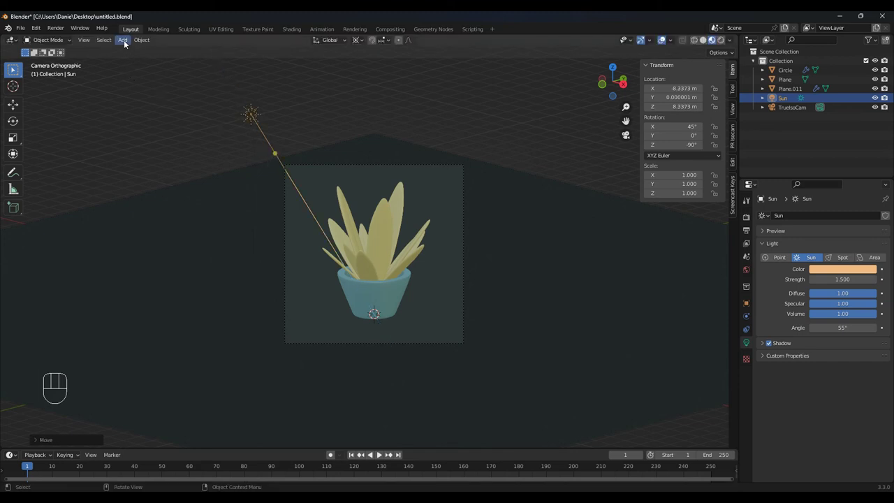
# Place a white 1000 W 4 m disk Area light and an orange 400 W copy facing the pot from opposite sides.
pyautogui.moveTo(127, 42); pyautogui.dragTo(214, 197)
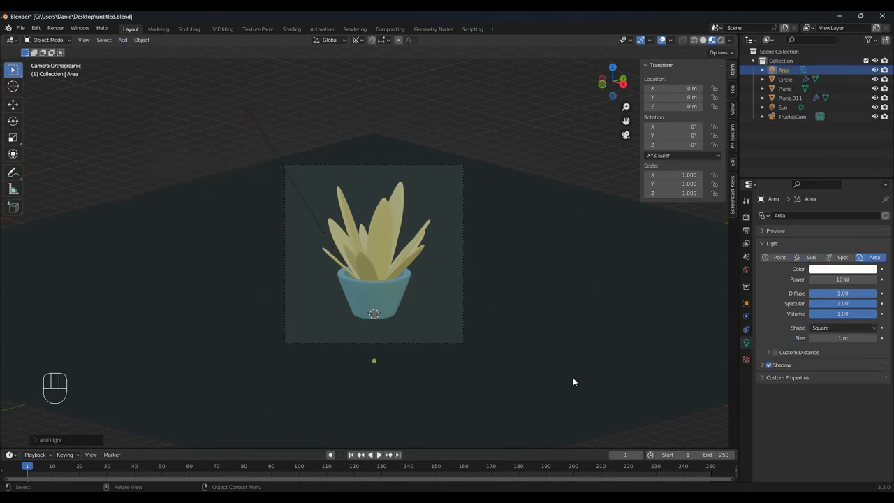
pyautogui.press('g')
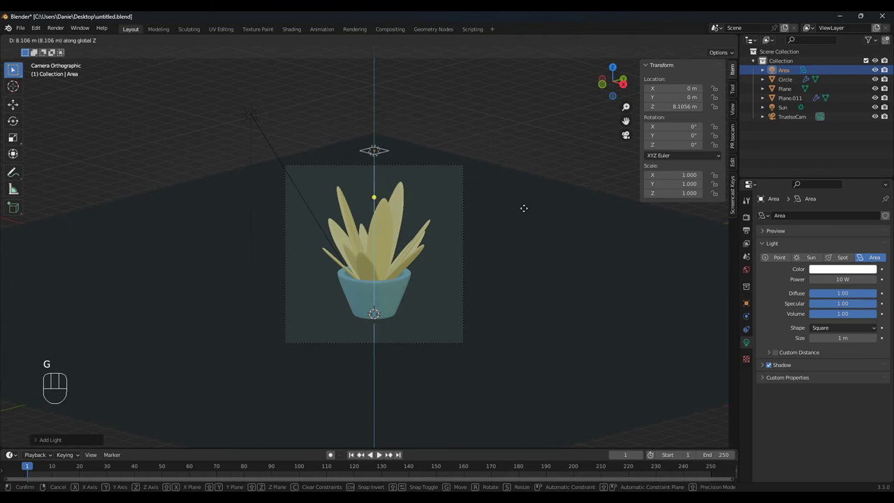
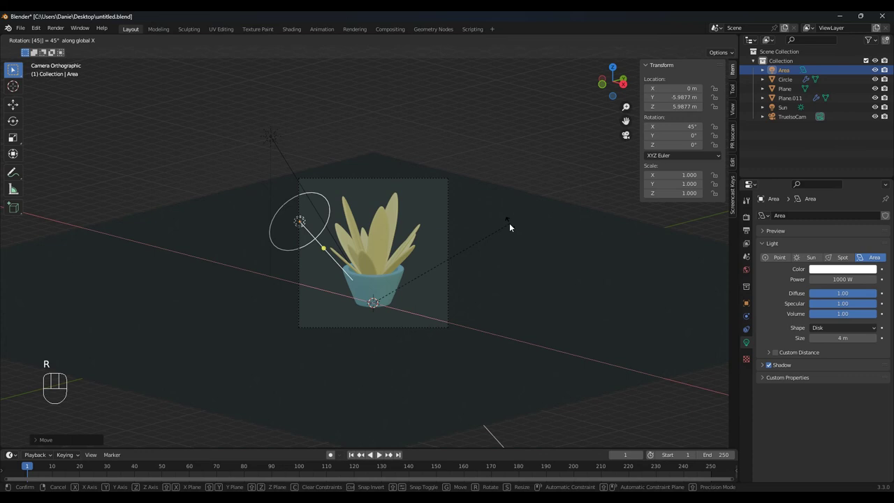
pyautogui.press('r')
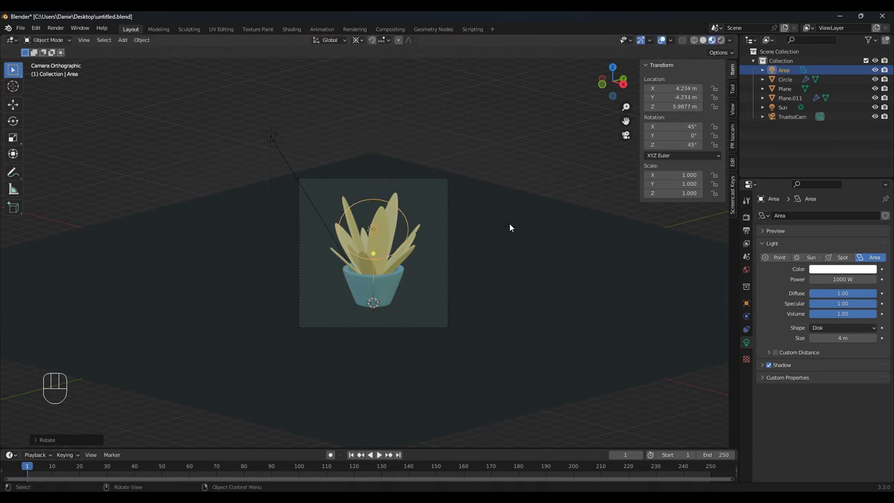
pyautogui.press('shift+d')
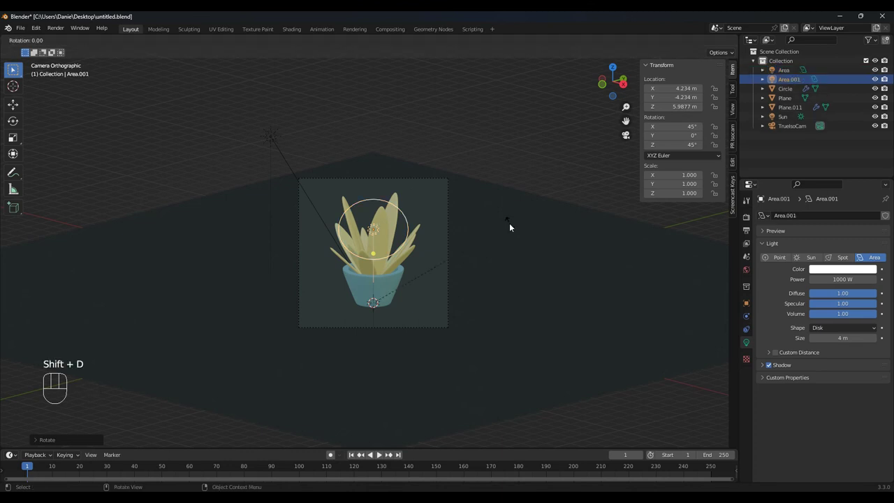
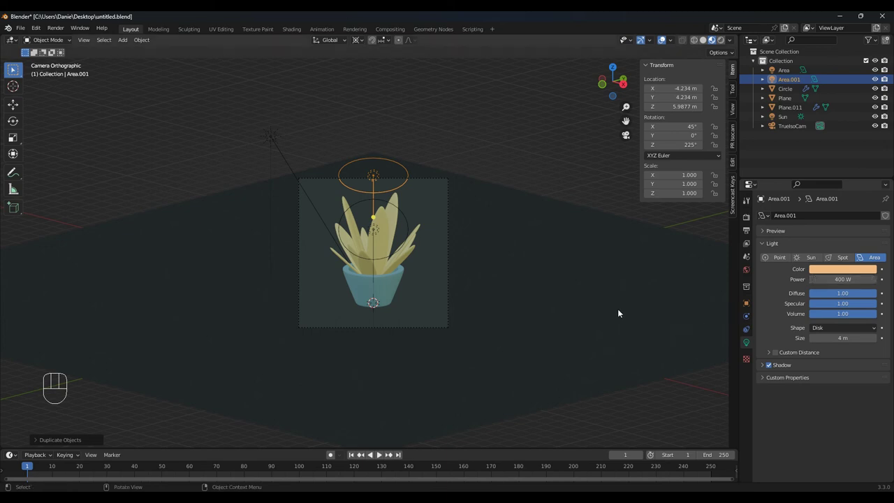
pyautogui.click(614, 317)
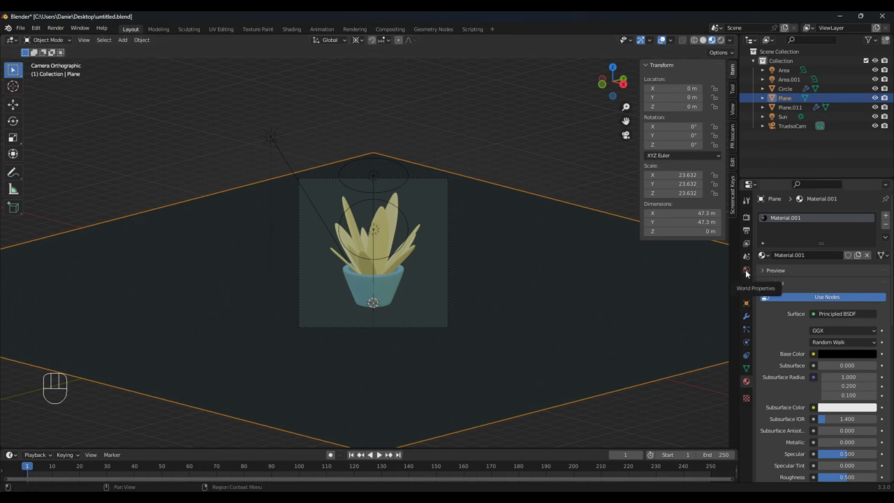
# Set the world background colour to purple, hex 653F86.
pyautogui.click(749, 272)
pyautogui.click(848, 282)
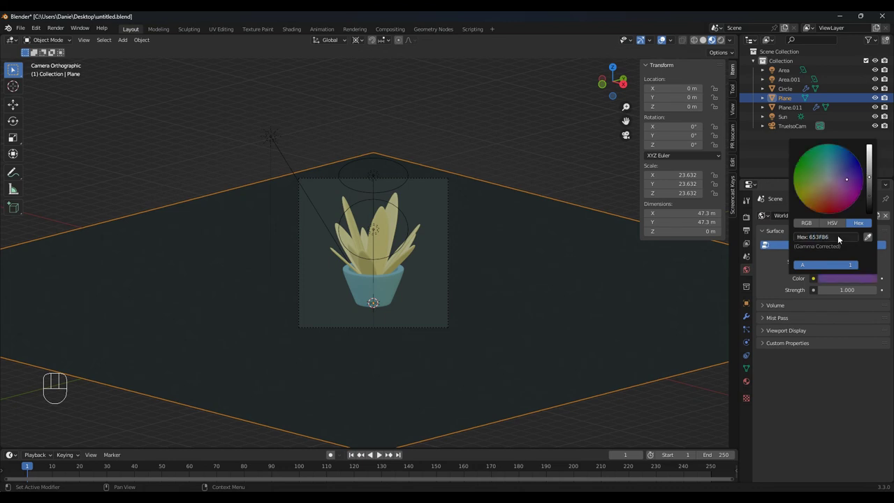
pyautogui.click(601, 354)
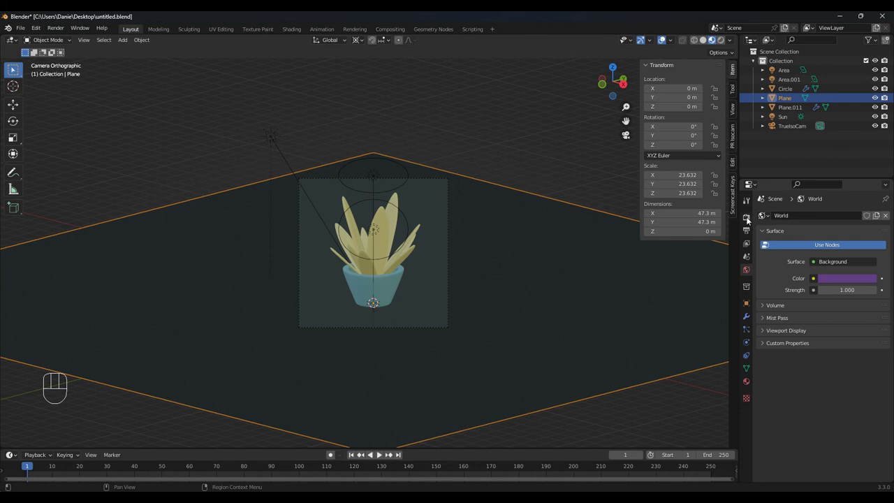
# Enable Ambient Occlusion, Bloom and Screen Space Reflections and expand Colour Management.
pyautogui.click(750, 219)
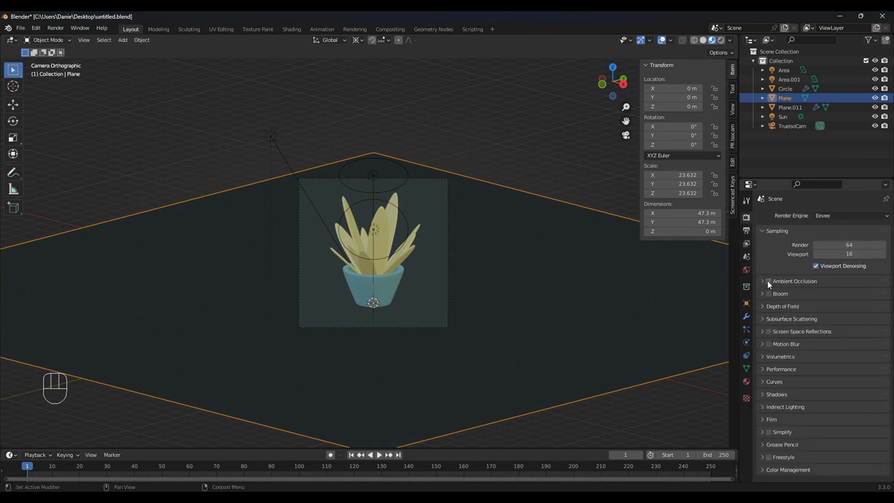
pyautogui.click(771, 283)
pyautogui.click(772, 297)
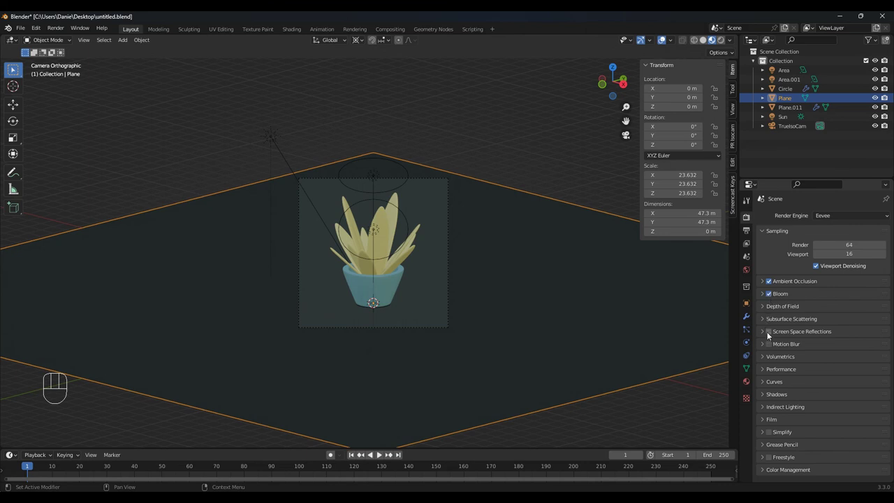
pyautogui.click(771, 334)
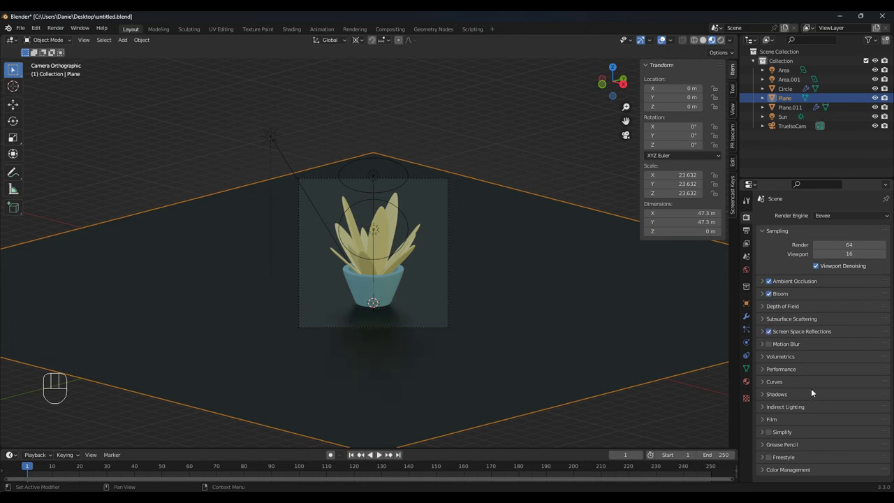
pyautogui.click(766, 468)
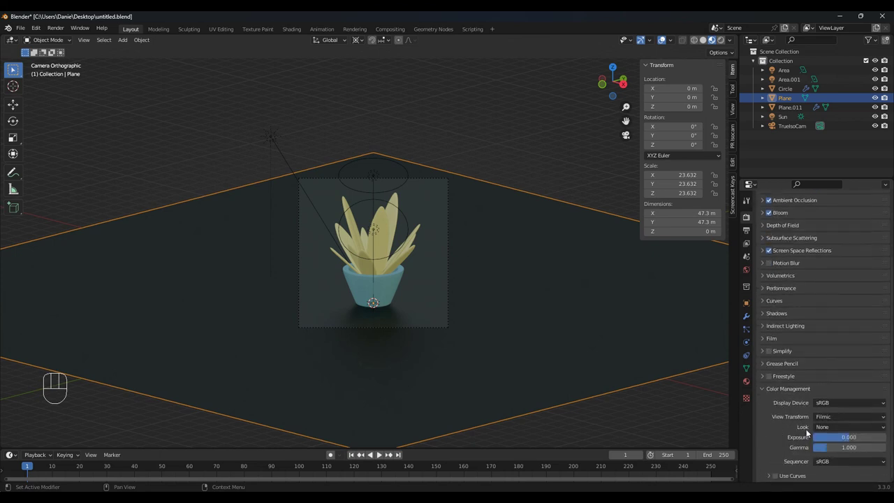
pyautogui.moveTo(834, 432); pyautogui.dragTo(840, 397)
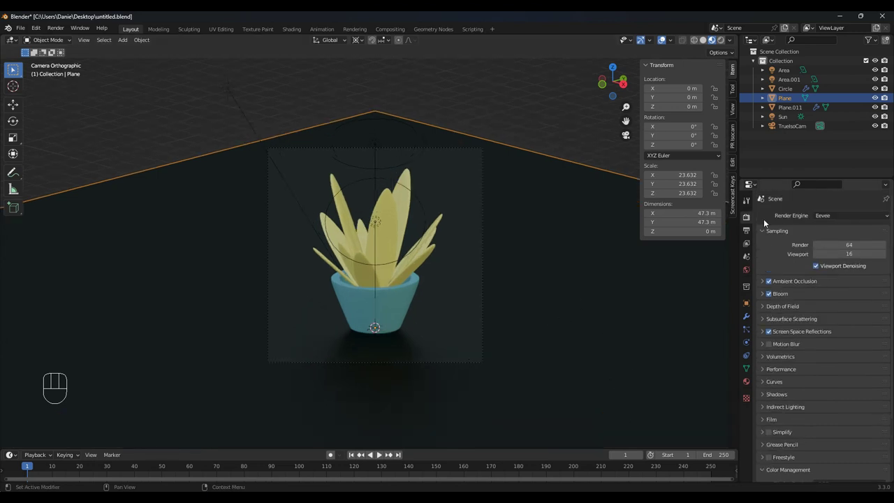
# Switch to Cycles, show the Rendered viewport preview and hide the overlays.
pyautogui.moveTo(841, 220); pyautogui.dragTo(838, 245)
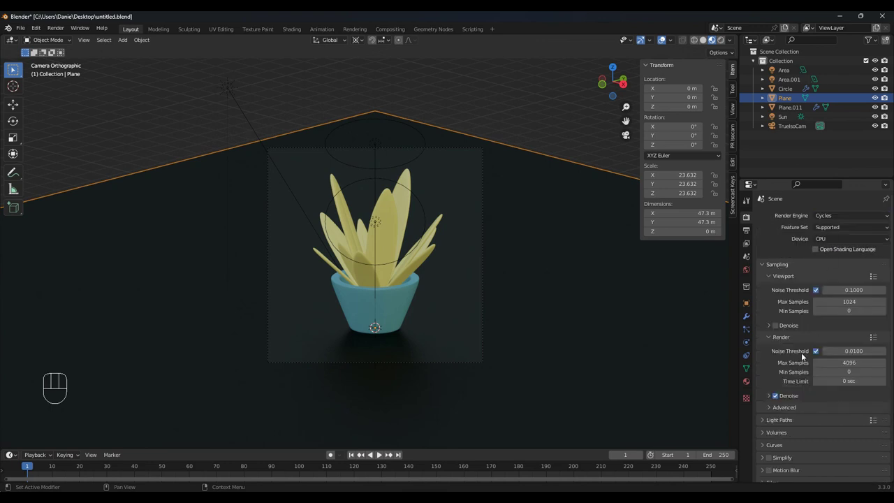
pyautogui.click(780, 326)
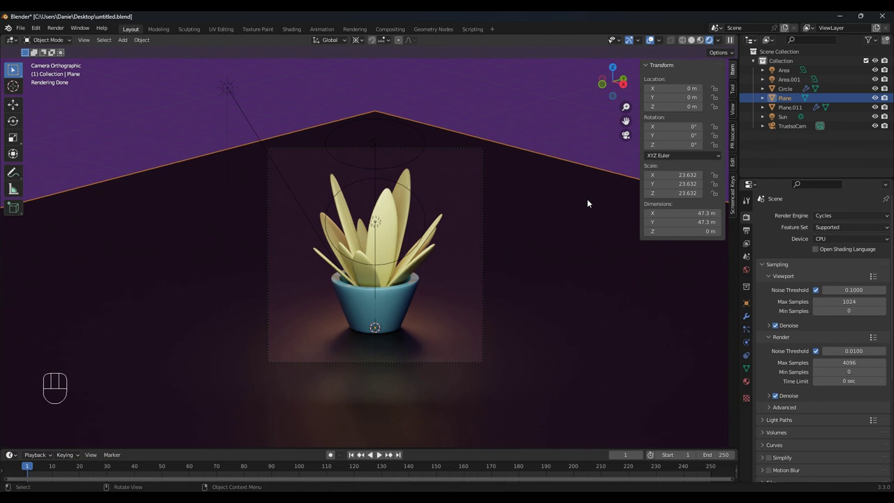
pyautogui.click(653, 39)
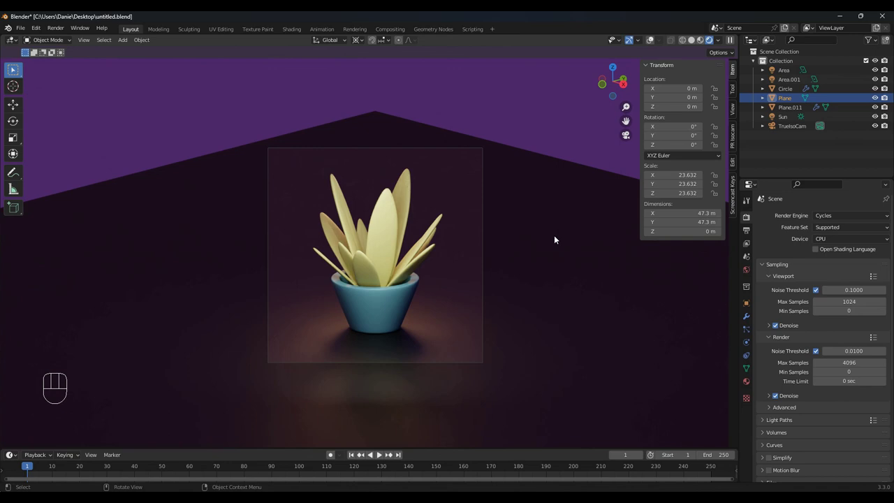